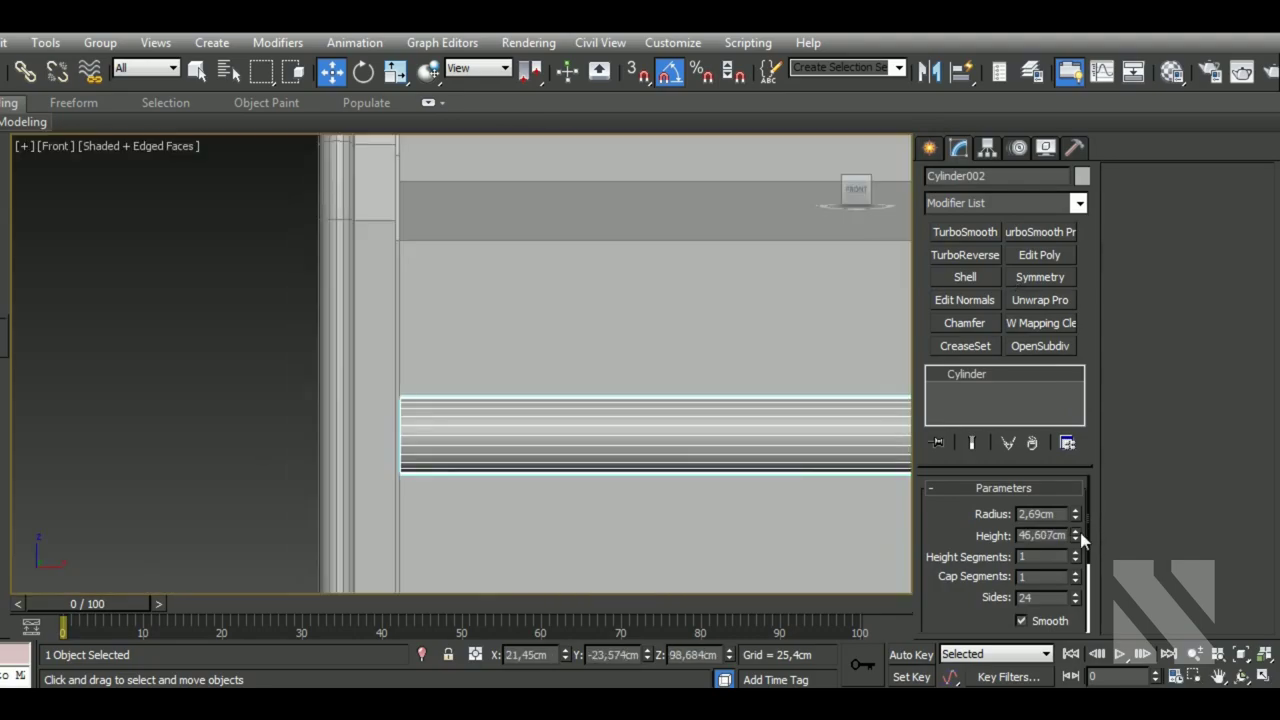
Clean up the cylinder pieces, deleting unwanted vertices while toggling wireframe to check the rod and profile.
key(F3)
key(p)
key(F3)
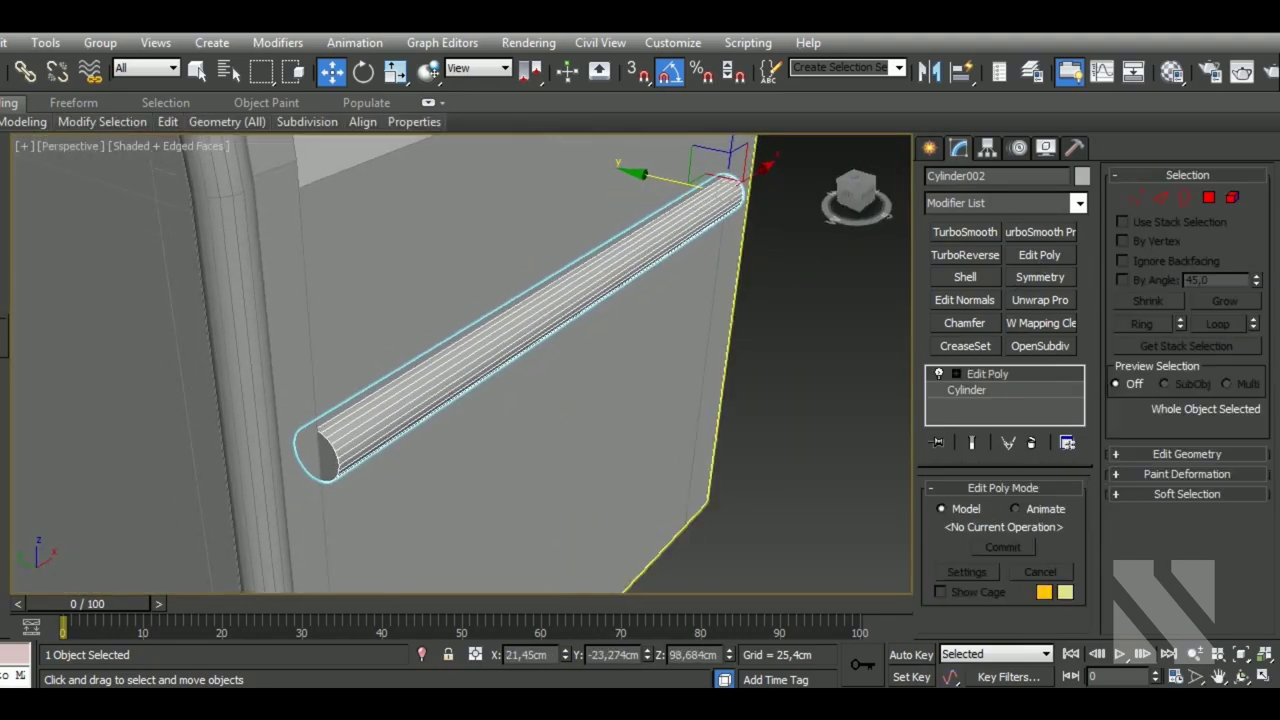
middle_click(621, 448)
key(1)
key(F3)
key(Delete)
middle_click(467, 496)
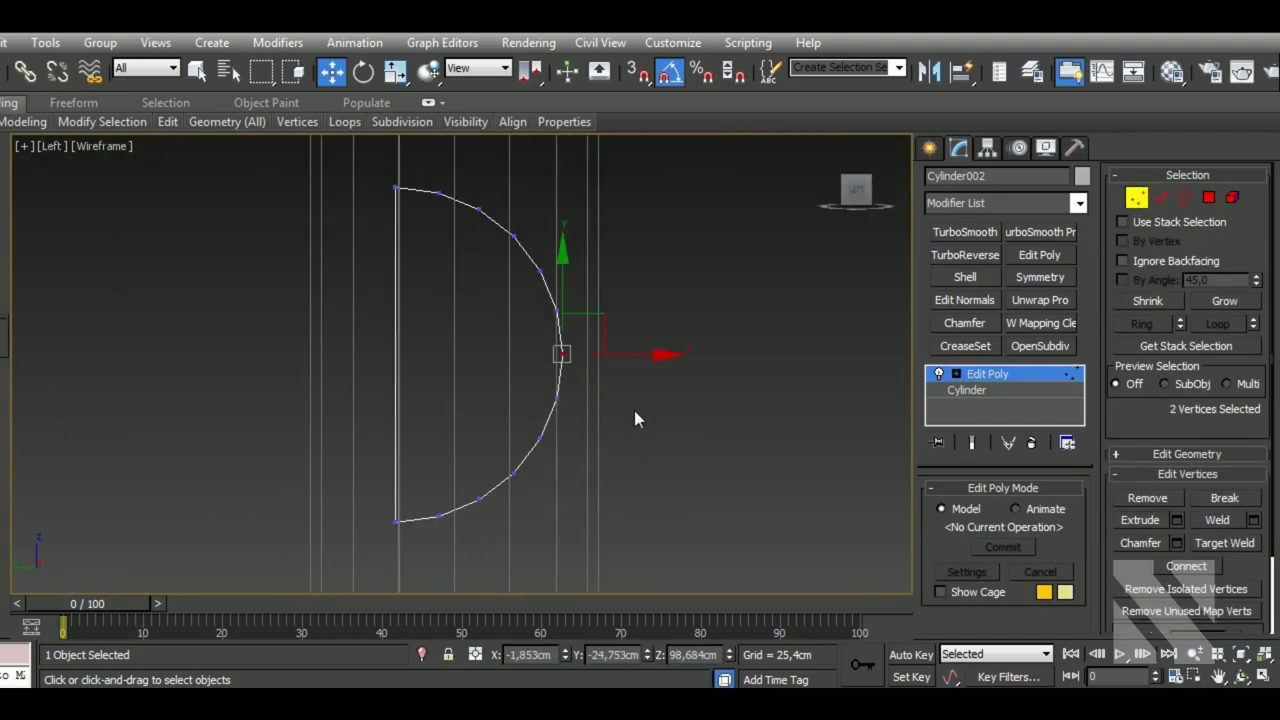
key(Delete)
key(Delete)
Shape the Line001 post's bottom vertices into a flared base and select its bottom border.
key(F3)
key(p)
key(f)
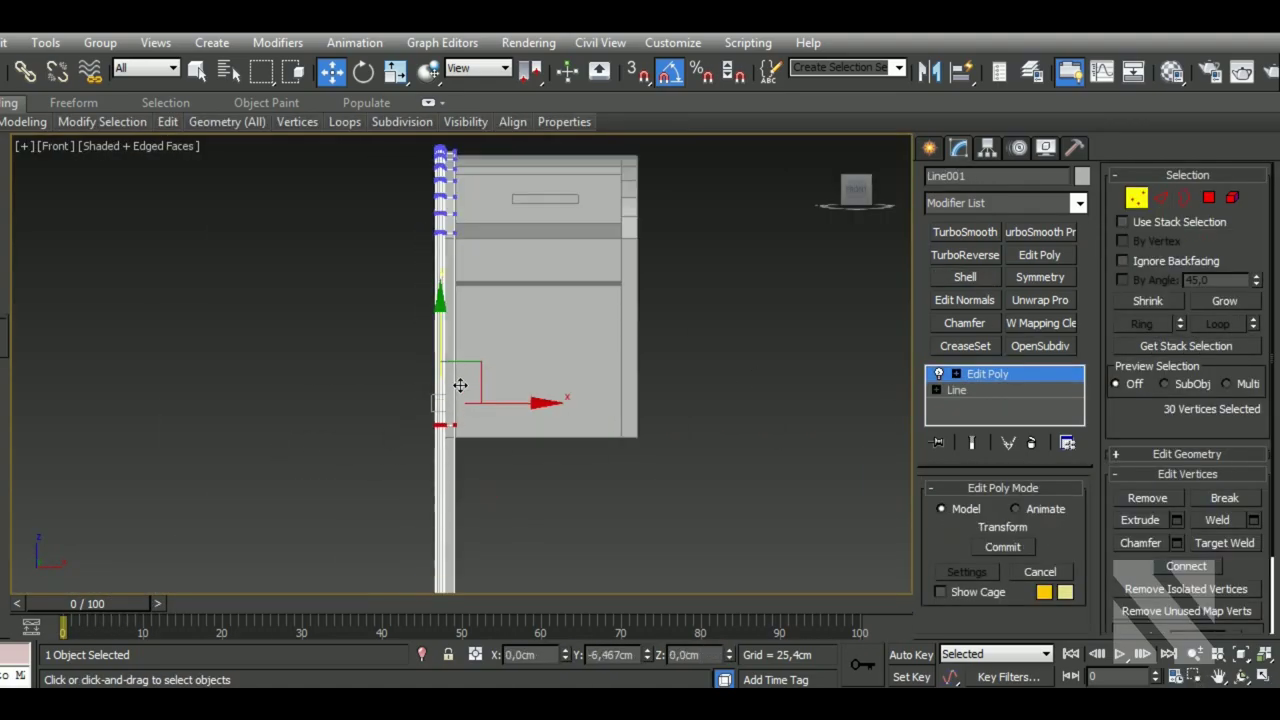
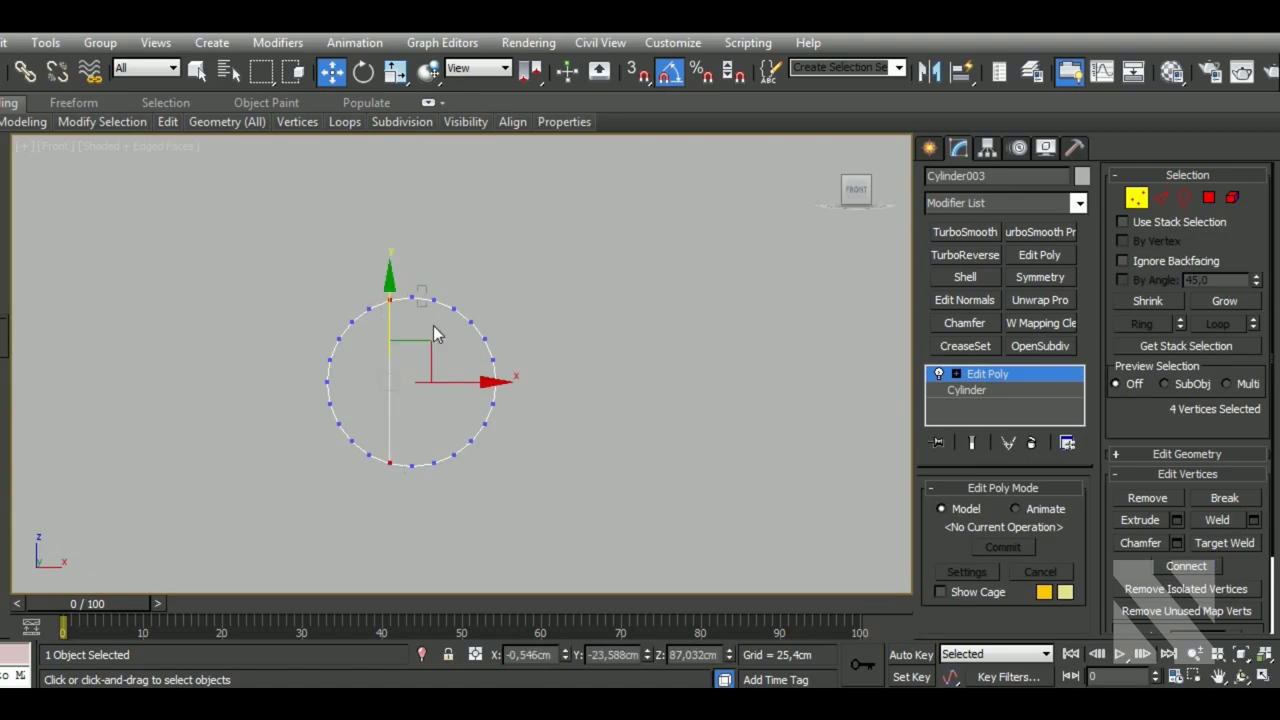
key(b)
key(p)
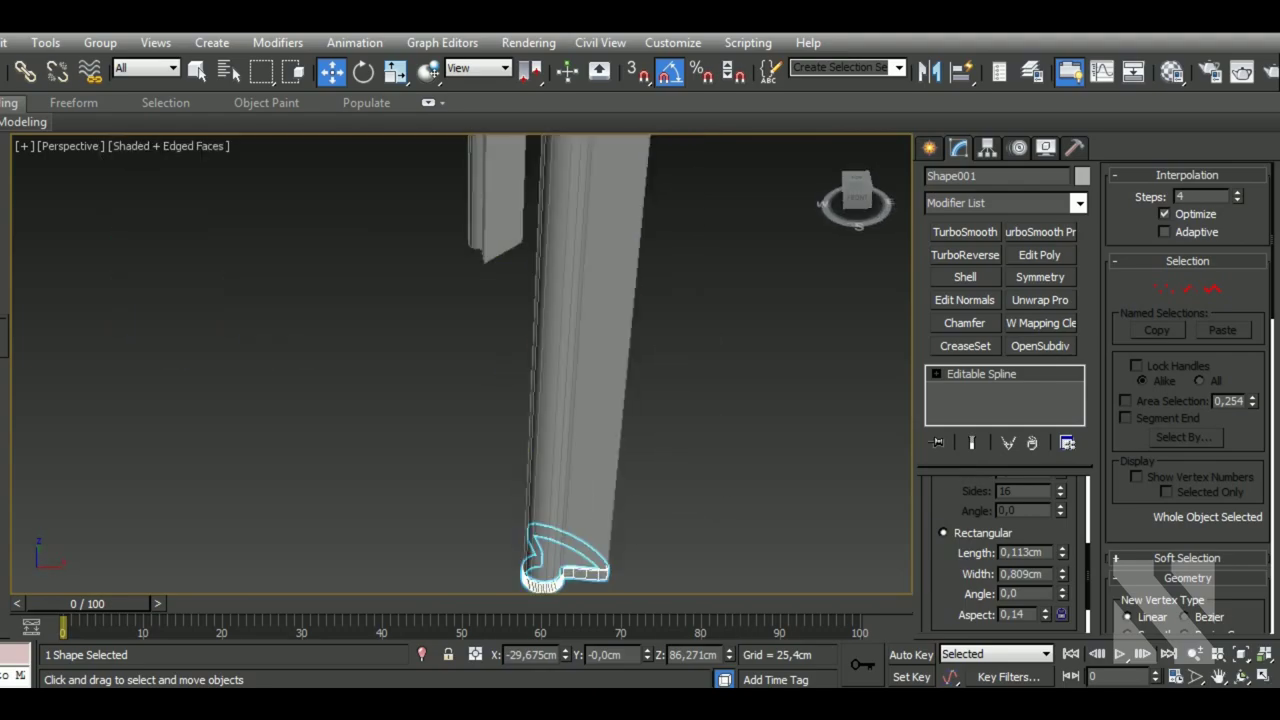
Convert Shape001 to Editable Poly, extrude it into a thick curved bracket plate and delete stray faces.
key(f)
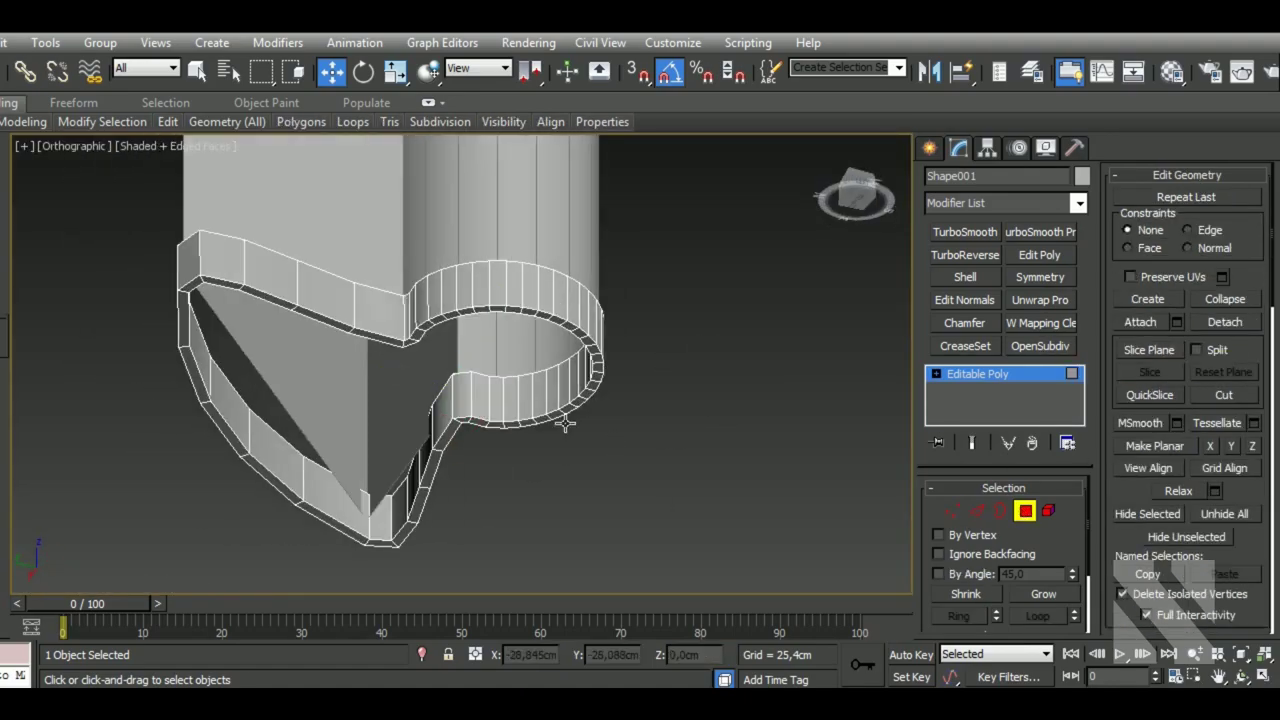
key(Delete)
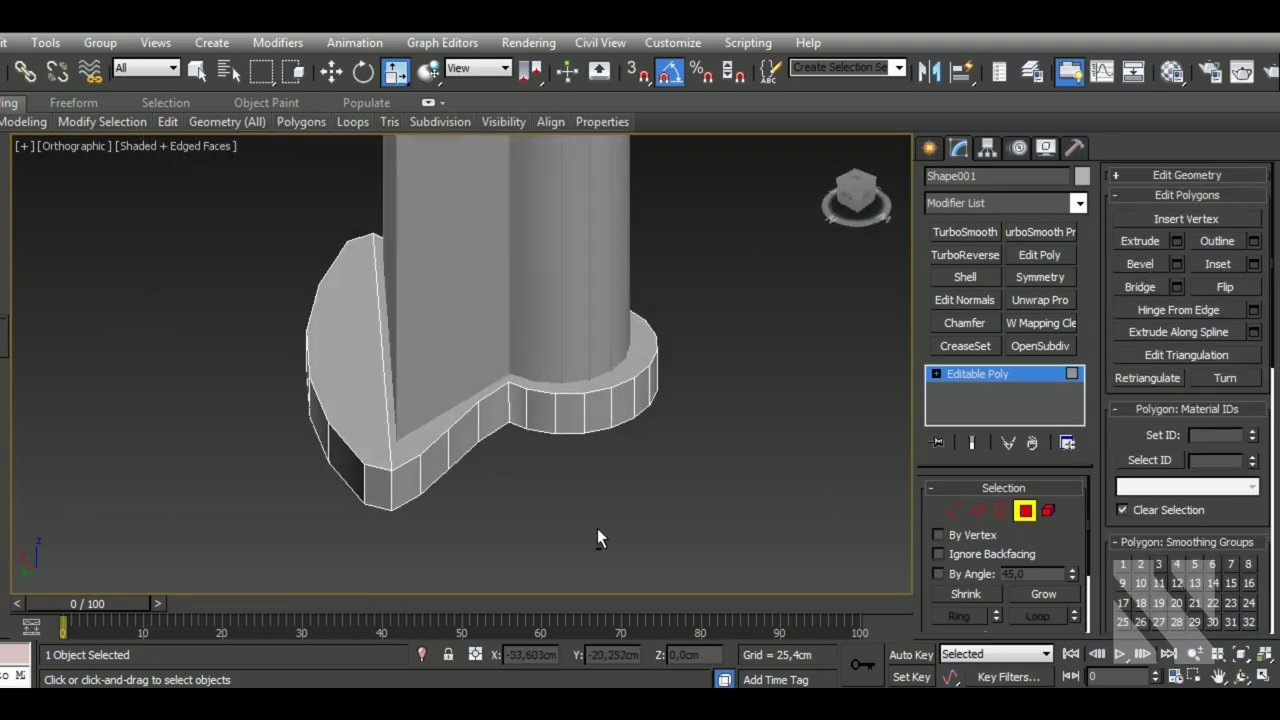
key(Delete)
key(b)
Tidy the bracket plate's vertices around the post footprint and move on to the next vertical post.
key(b)
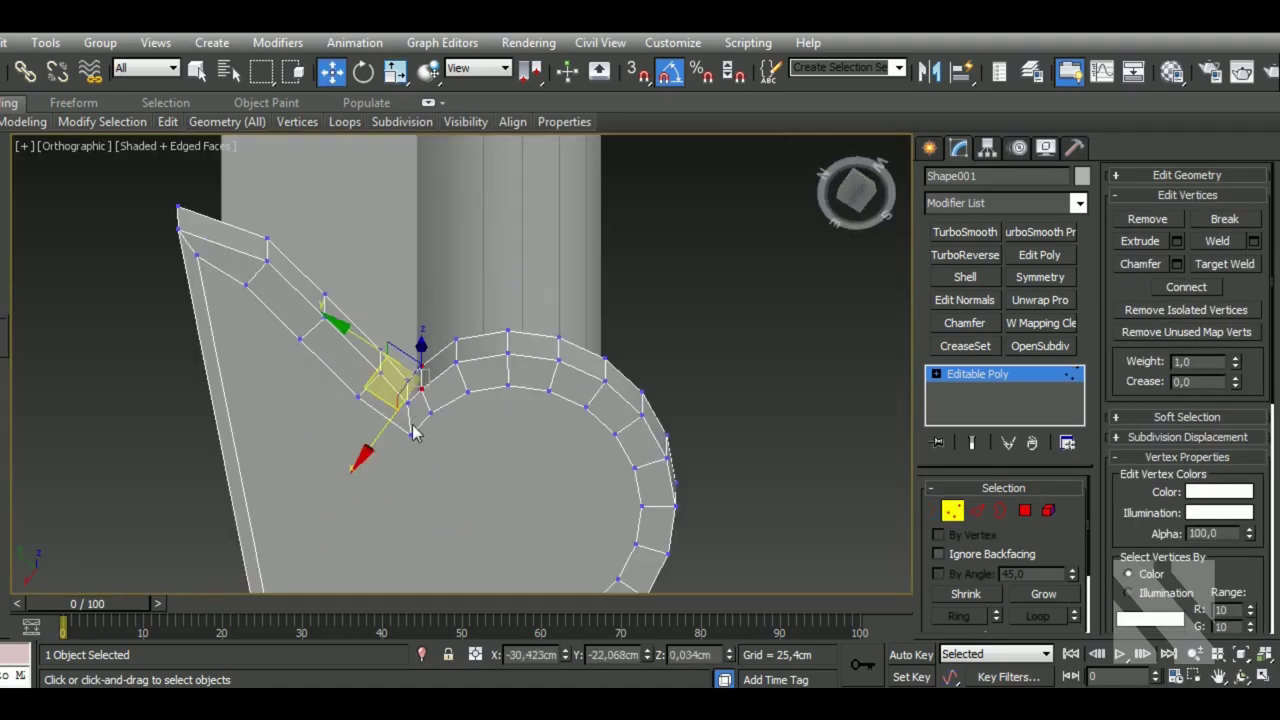
key(p)
key(F4)
key(s)
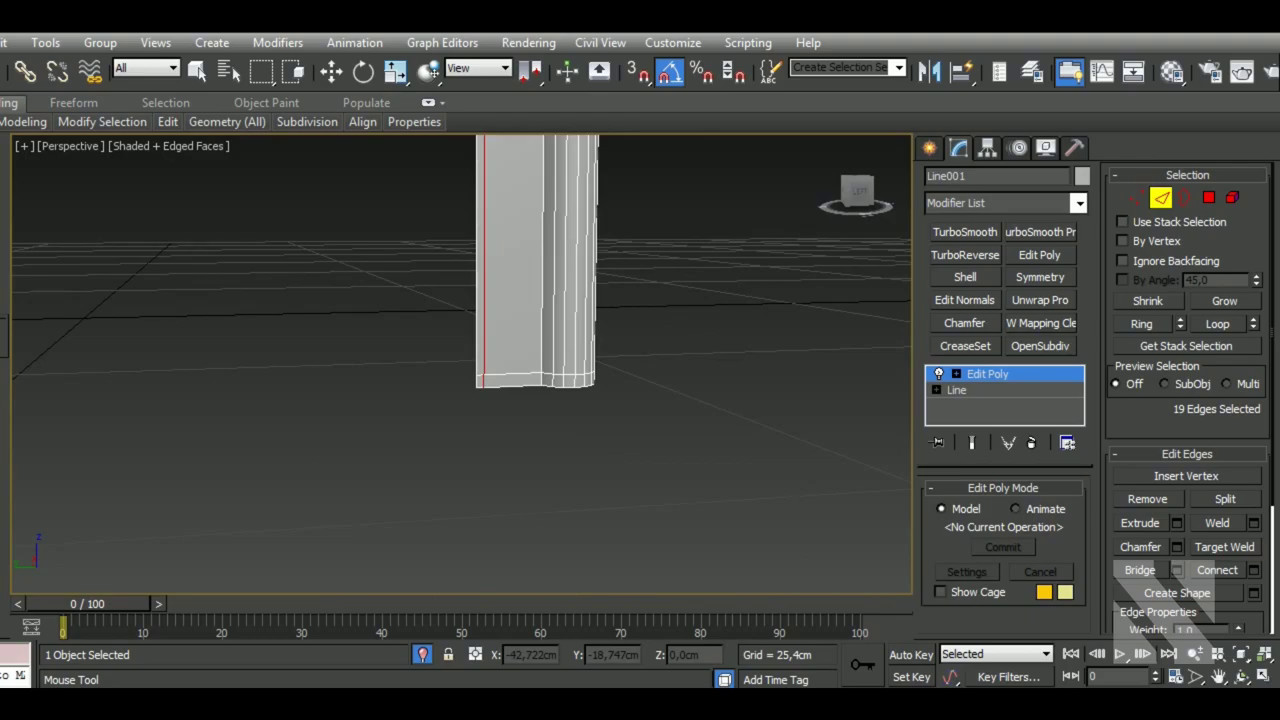
Add chamfer/connect edge loops around Cylinder001's recessed front opening, checking in edged-faces view.
key(F4)
key(F4)
key(g)
key(F4)
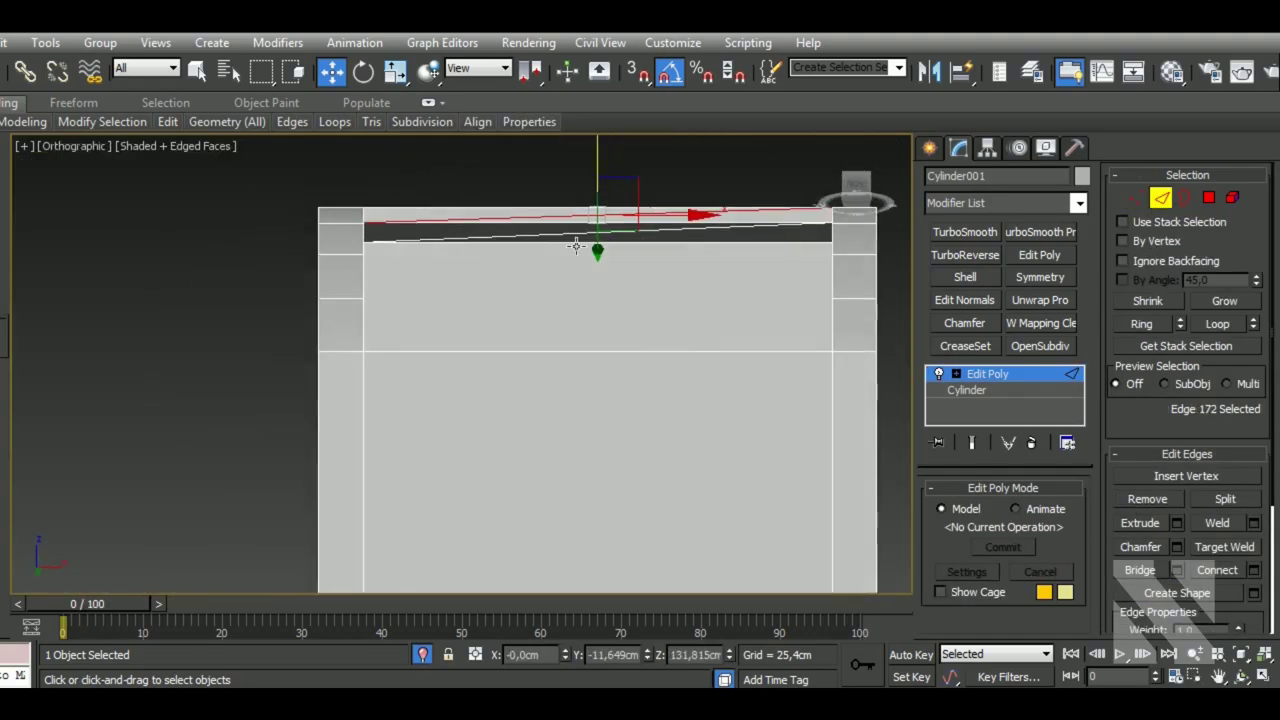
key(a)
key(c)
middle_click(562, 460)
Adjust the body's vertices with snaps, then smooth the mailbox body with a TurboSmooth modifier.
key(s)
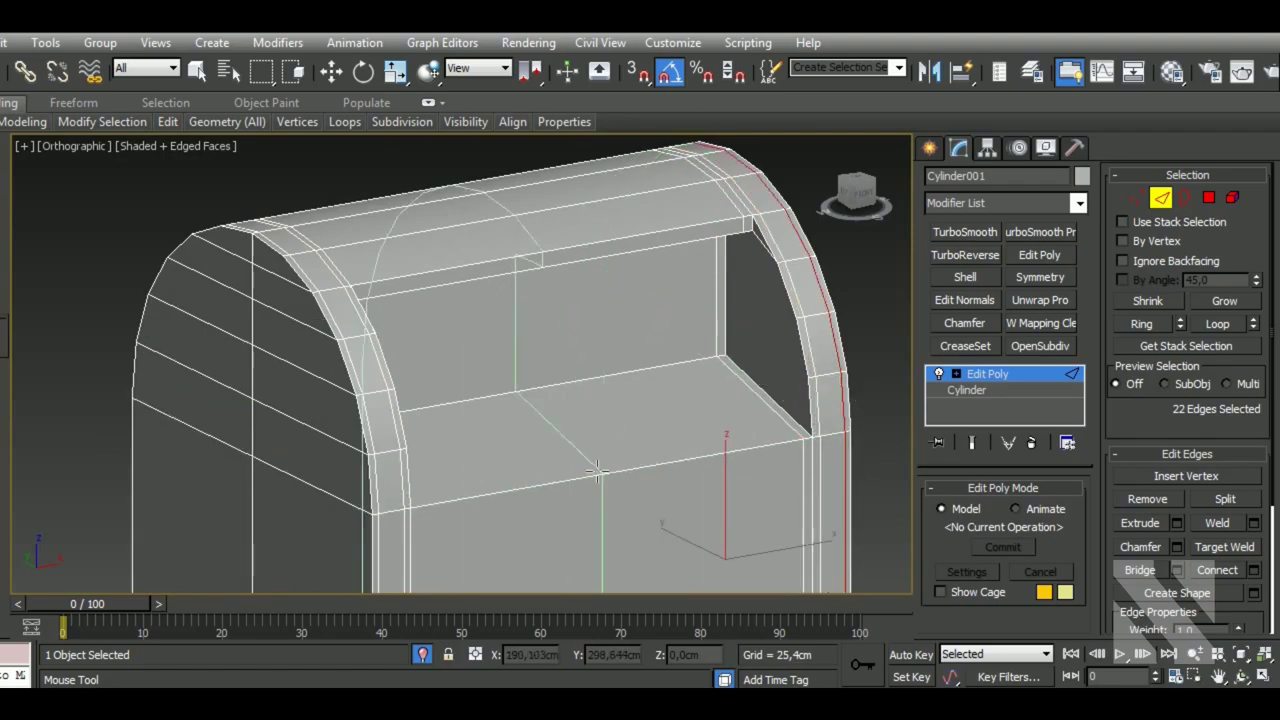
key(s)
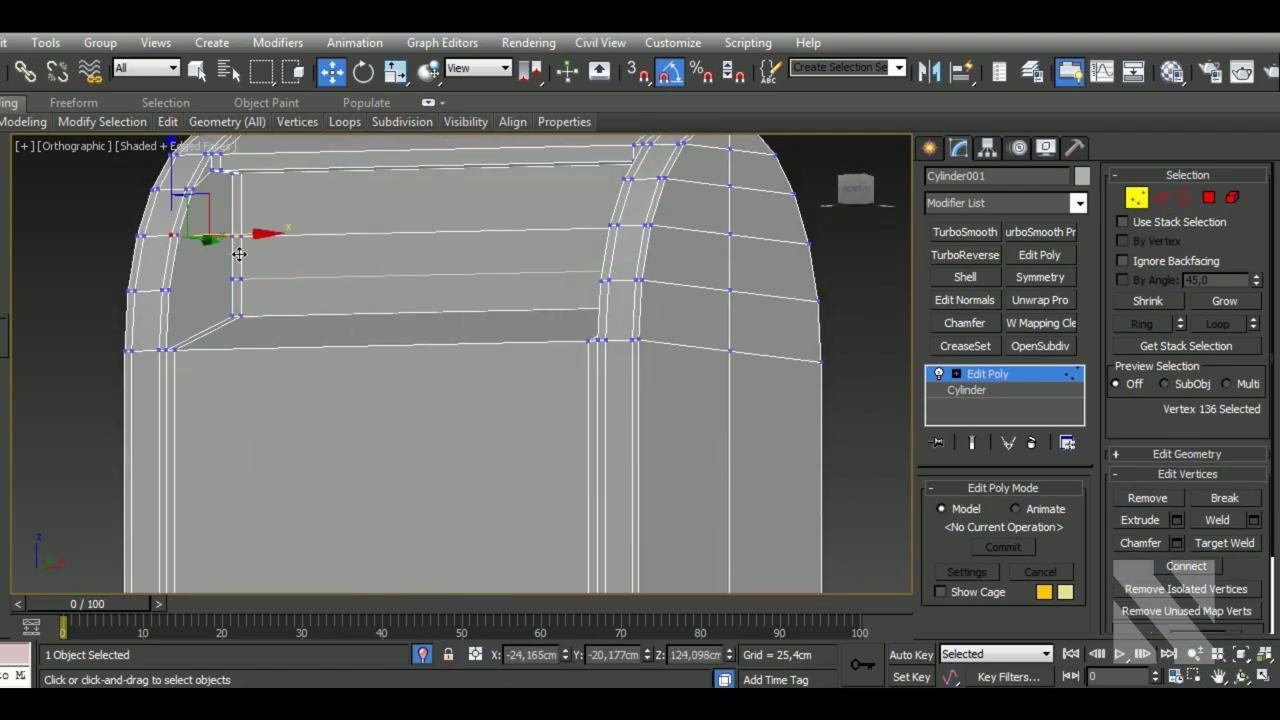
key(shift+r)
key(shift+r)
key(s)
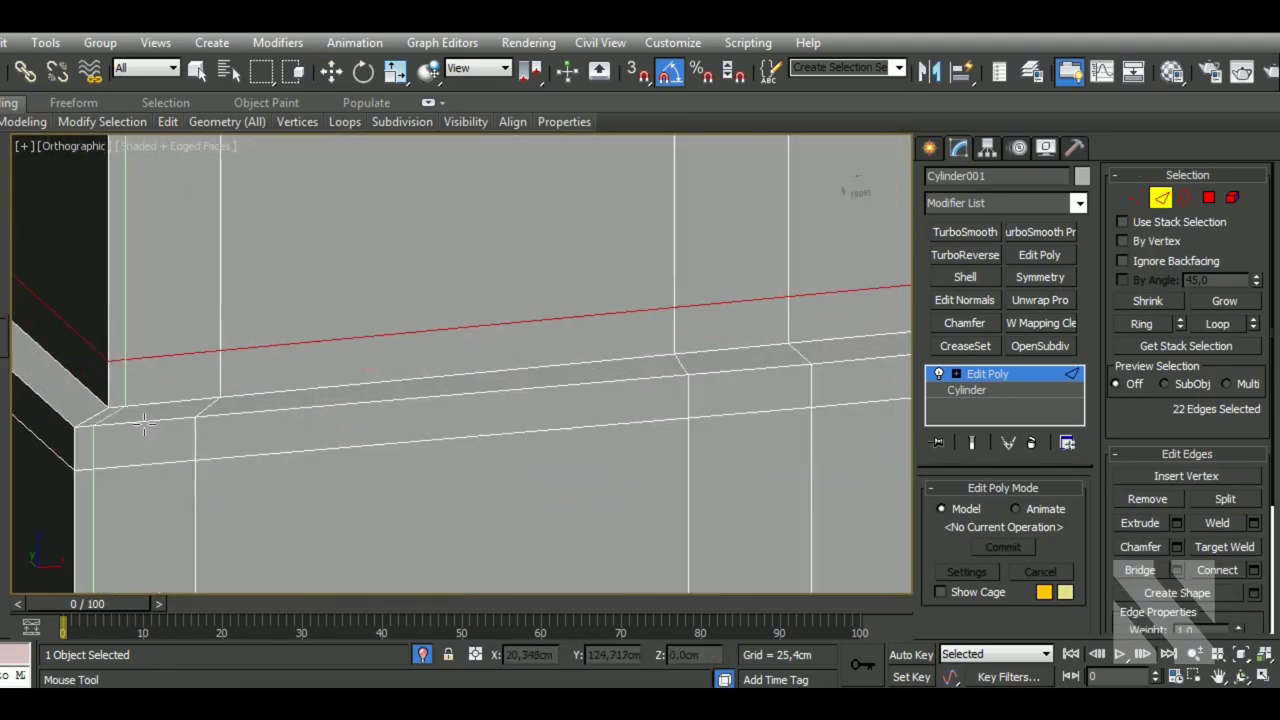
key(F4)
key(F4)
key(F4)
Mirror the Cylinder001 mailbox body with a Symmetry modifier and check the seam vertices.
key(s)
key(s)
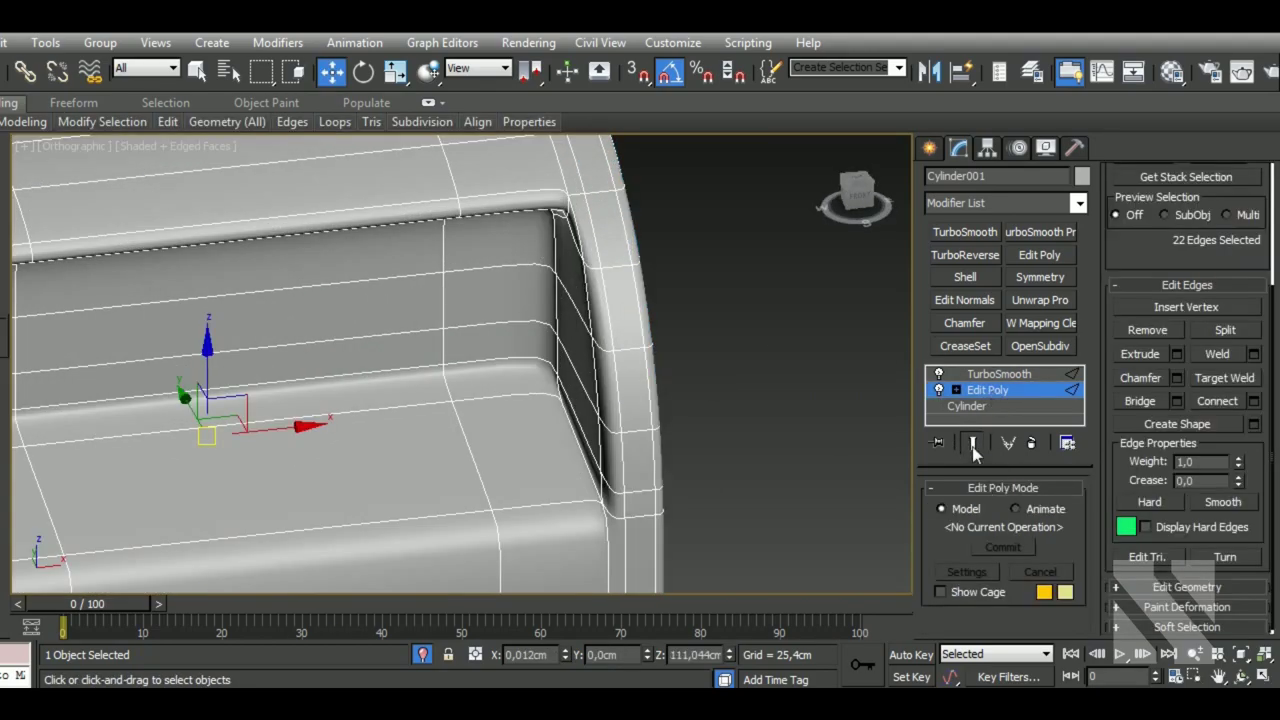
key(s)
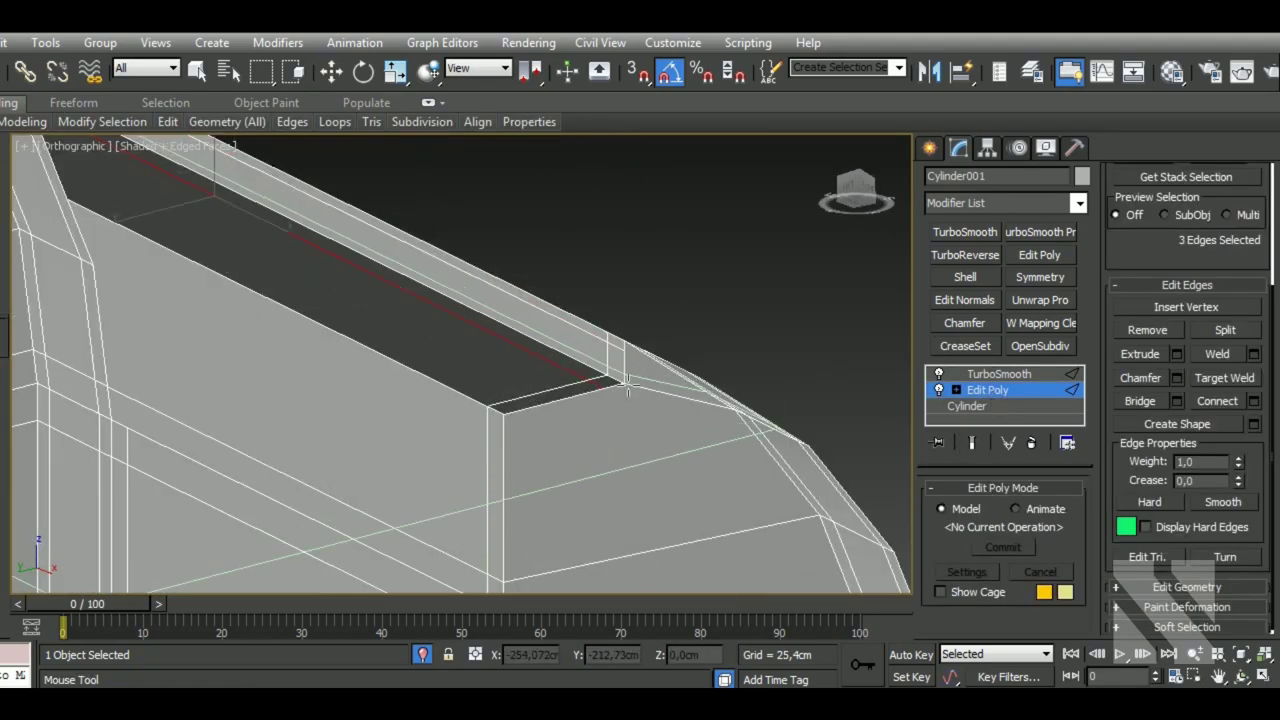
key(s)
key(1)
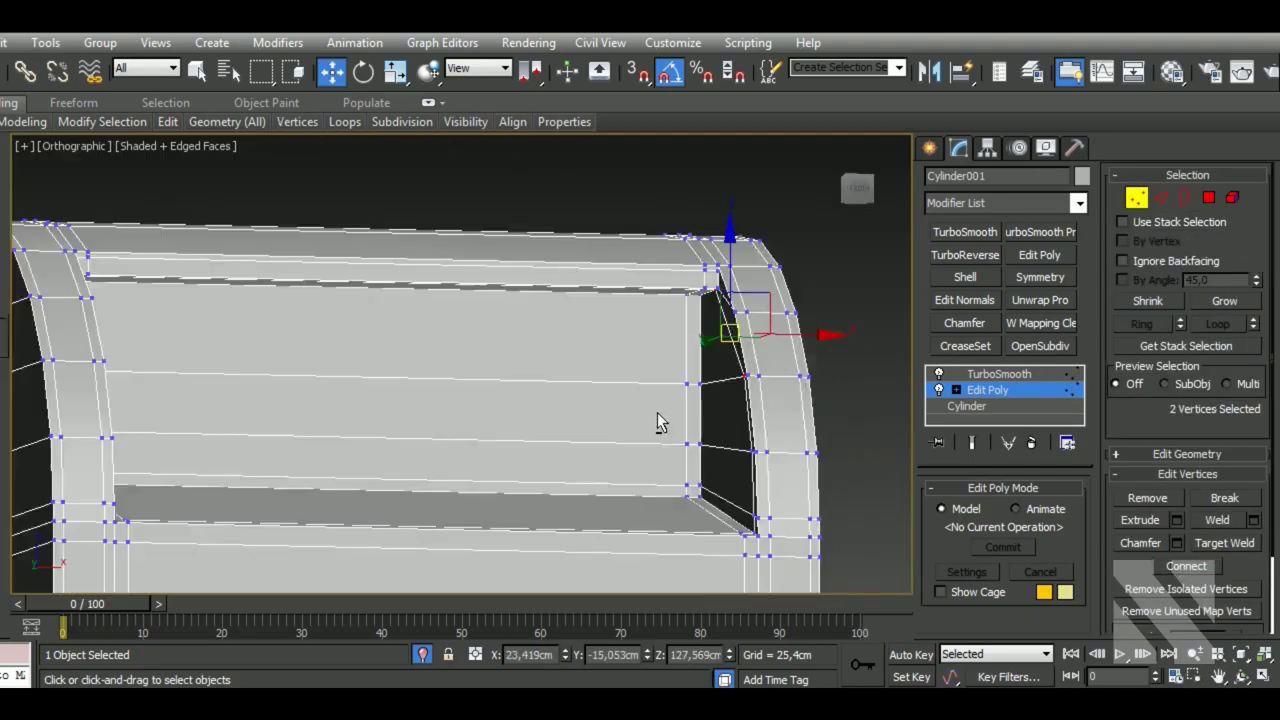
key(a)
key(s)
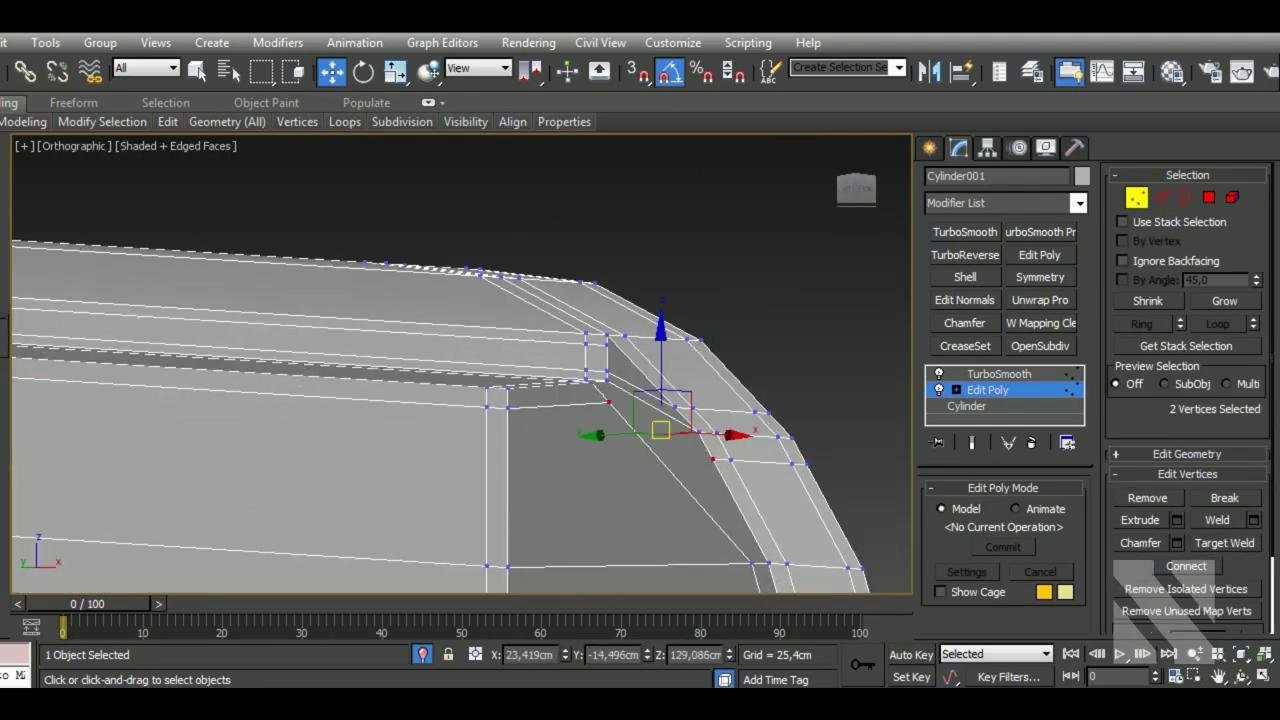
key(s)
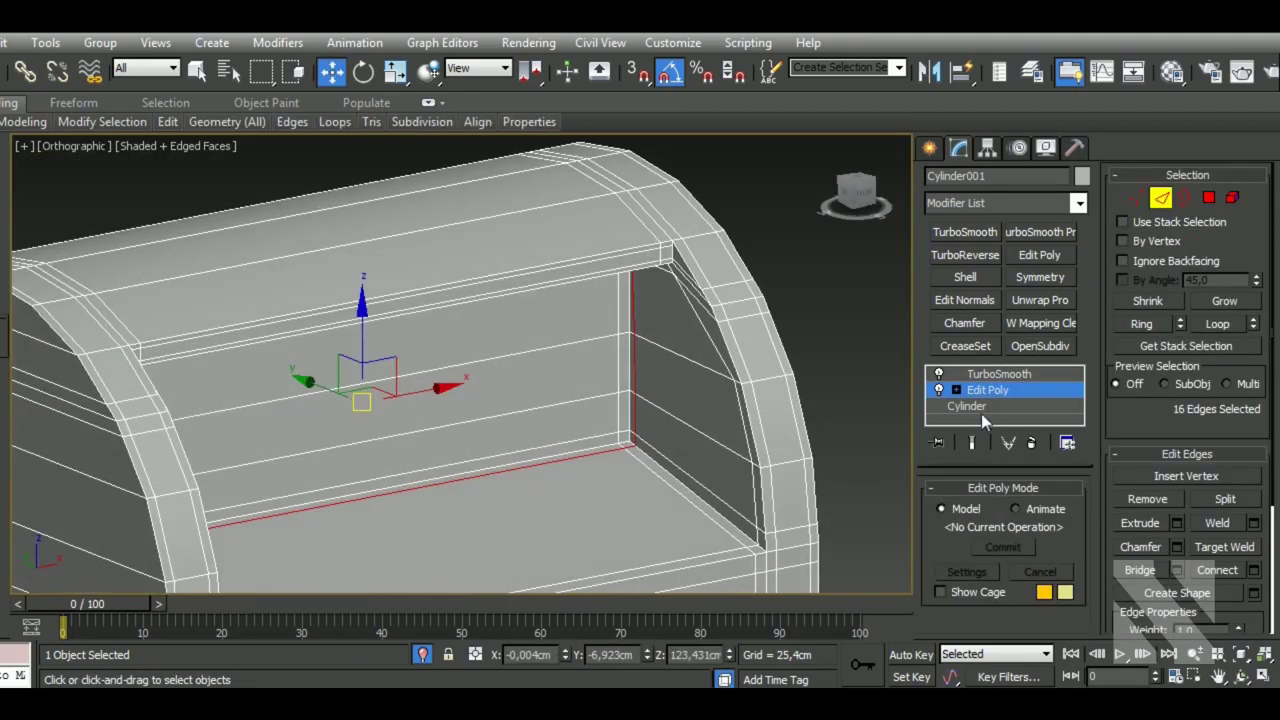
key(F4)
key(F4)
Create a Plane for the trim strip, convert it to Edit Poly and trim its edges, undoing missteps.
key(s)
key(a)
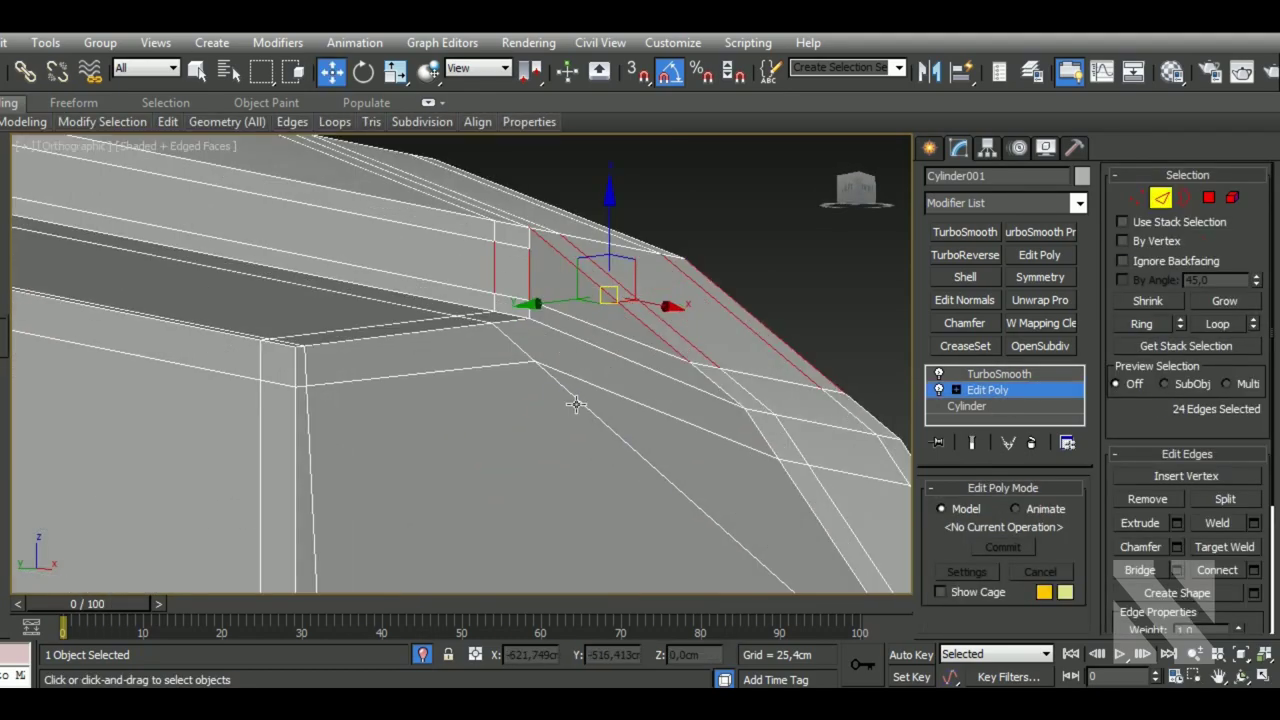
key(s)
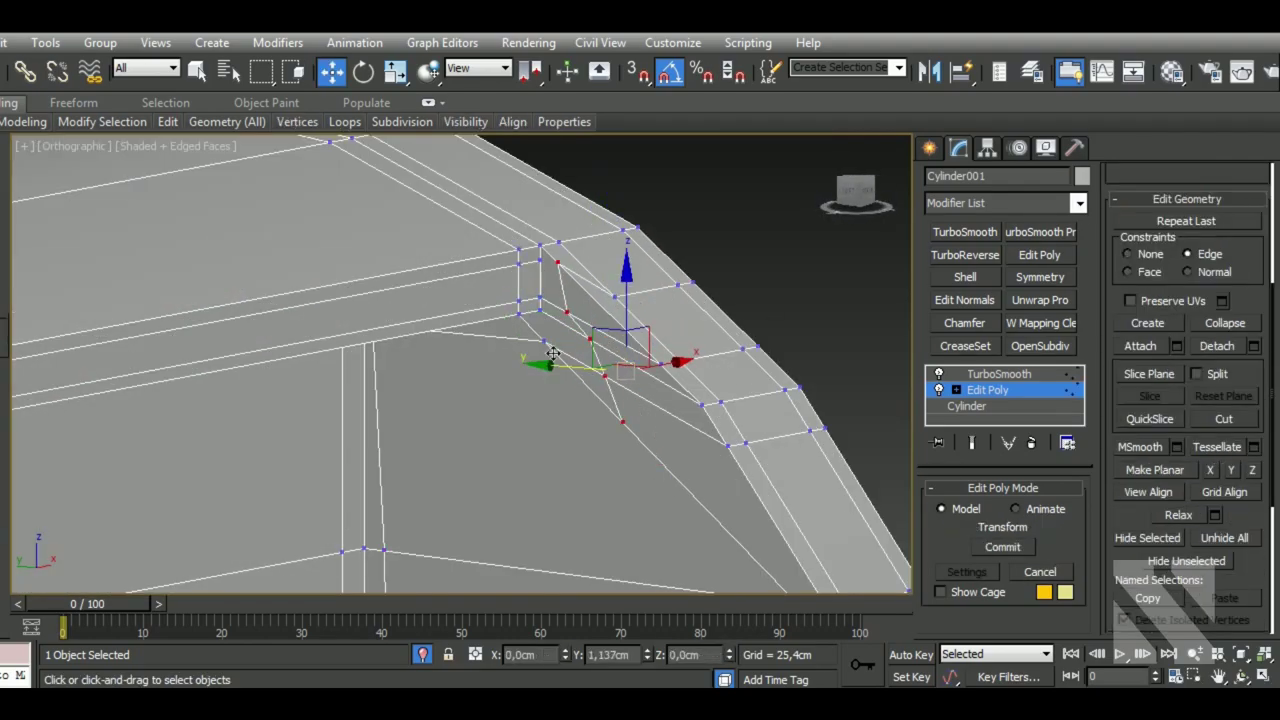
key(ctrl+z)
key(ctrl+z)
key(ctrl+z)
key(F4)
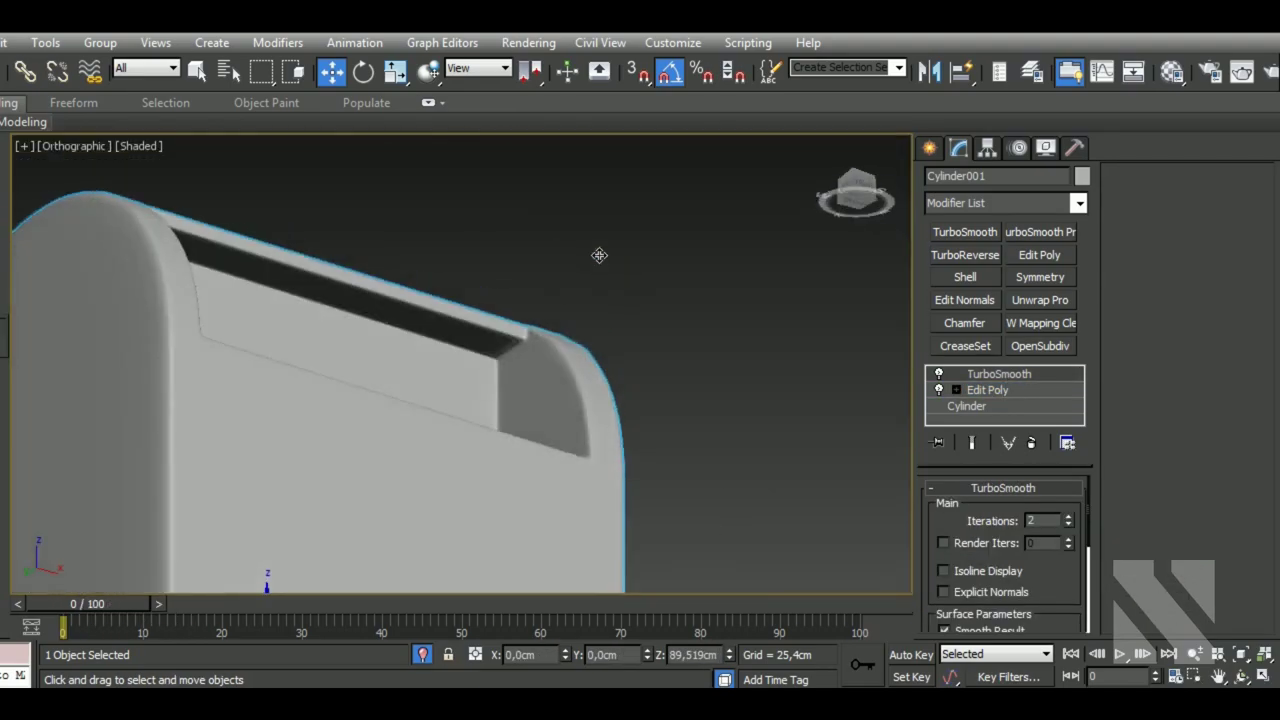
key(F4)
key(2)
key(e)
key(Delete)
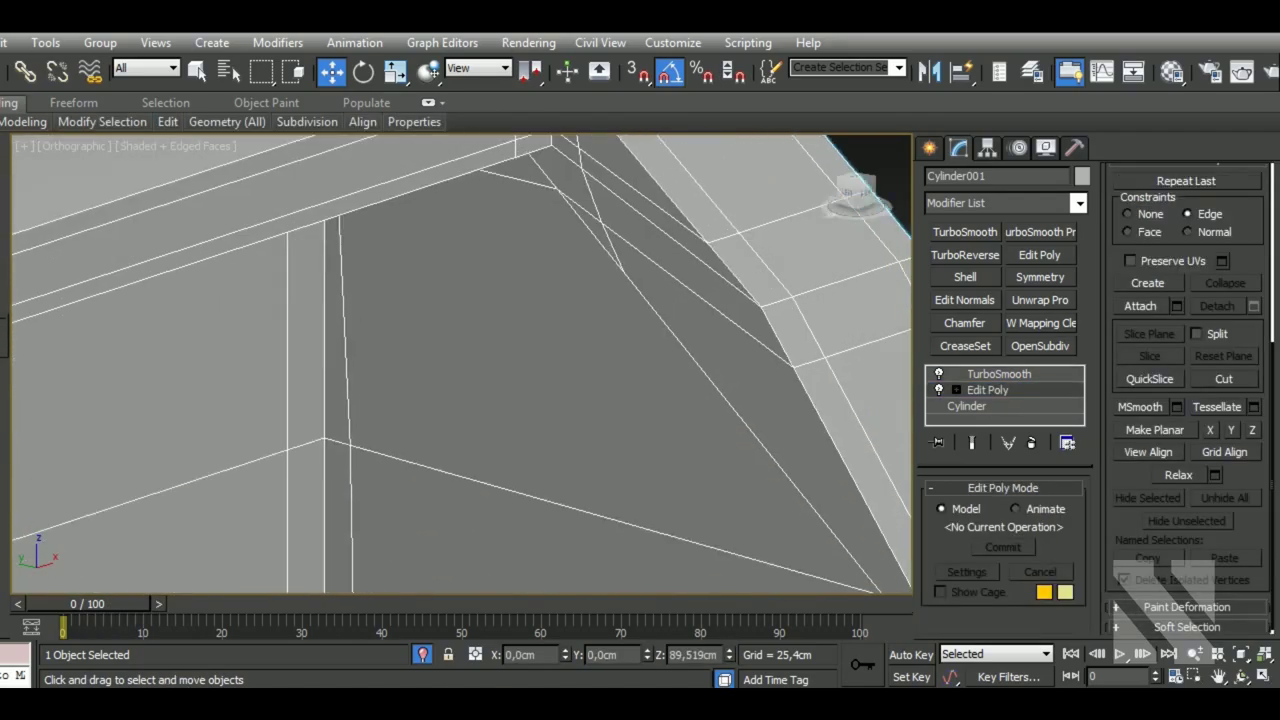
Thicken the trim strip with a Shell modifier and position it running along the mailbox body.
key(s)
key(s)
key(F4)
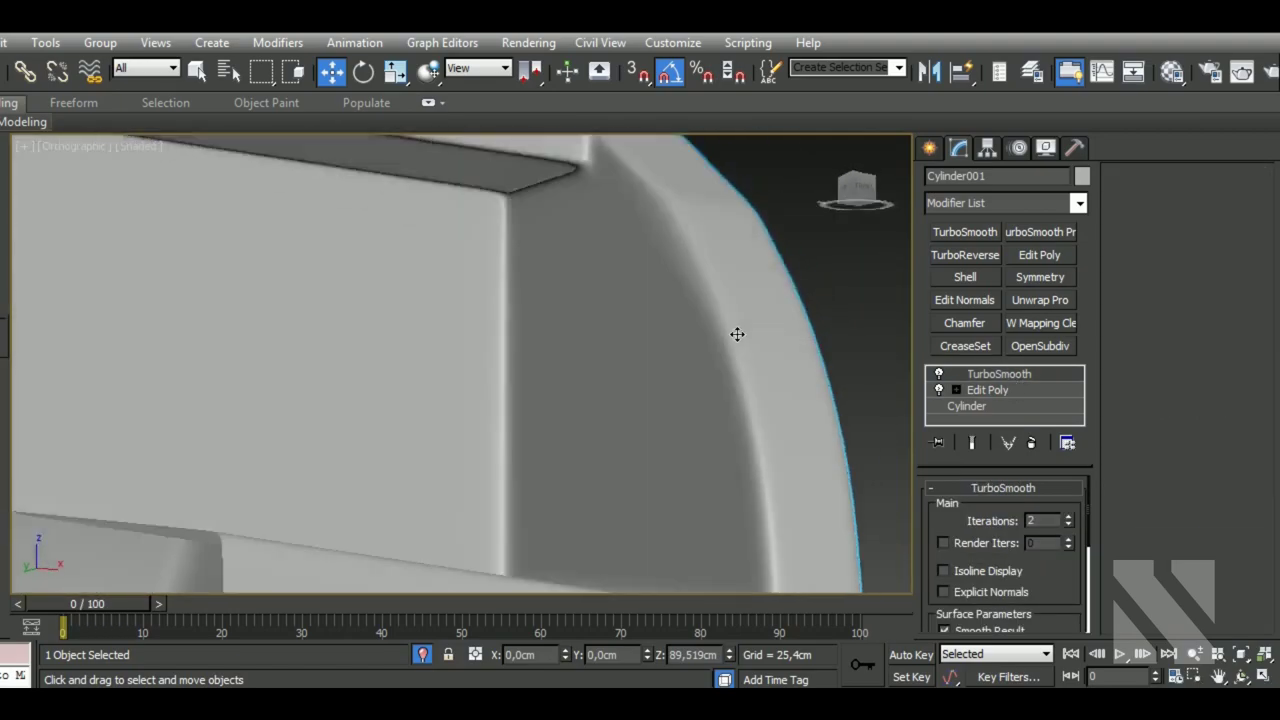
key(F4)
key(ctrl+z)
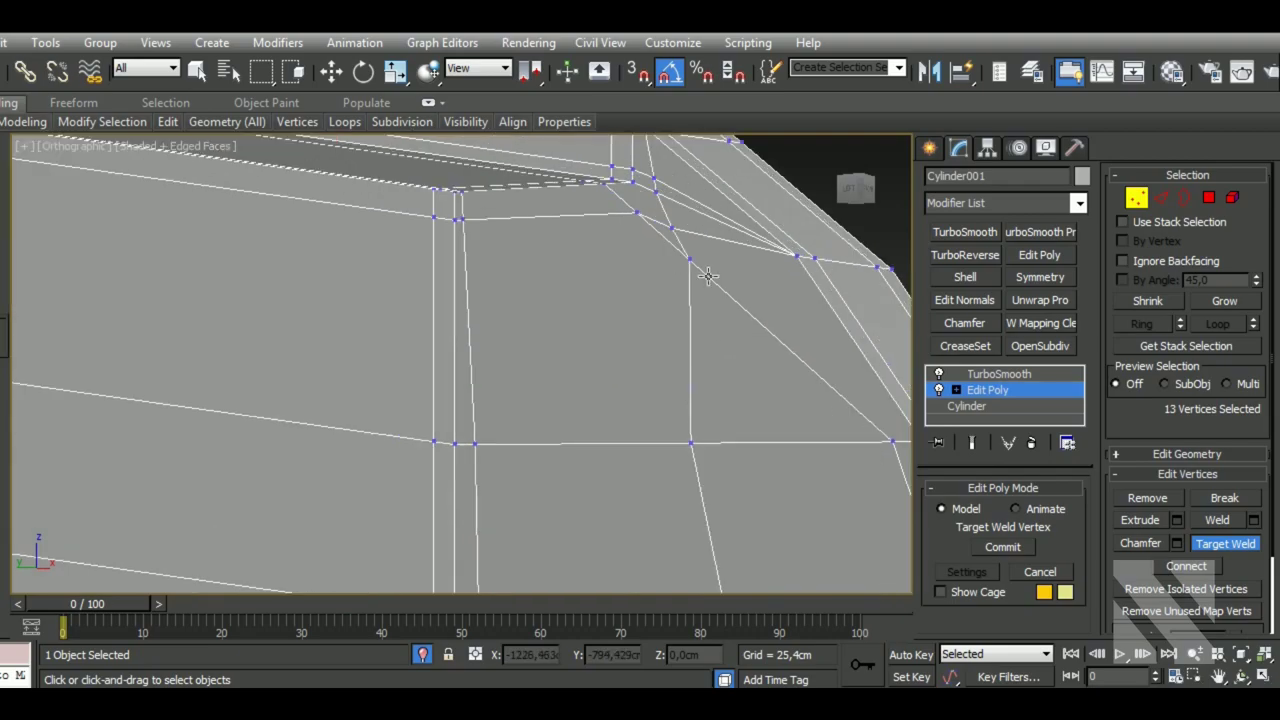
key(ctrl+z)
key(F4)
key(F4)
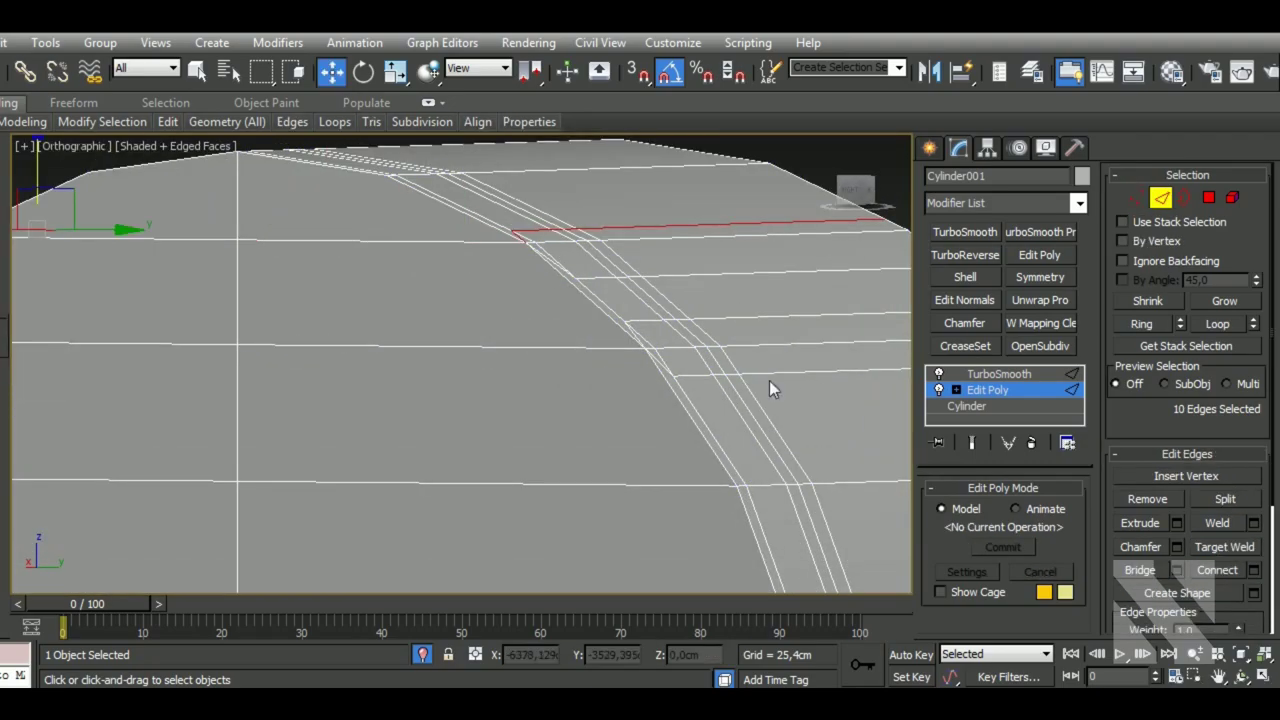
key(F4)
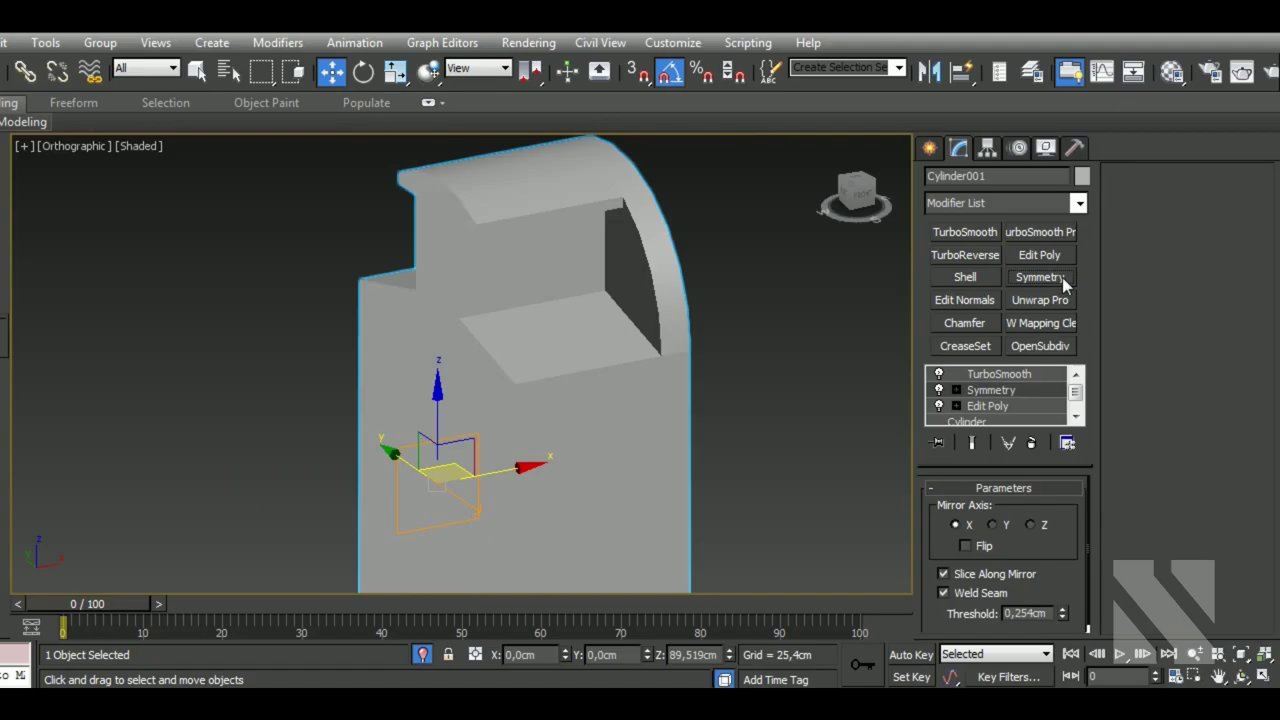
key(F4)
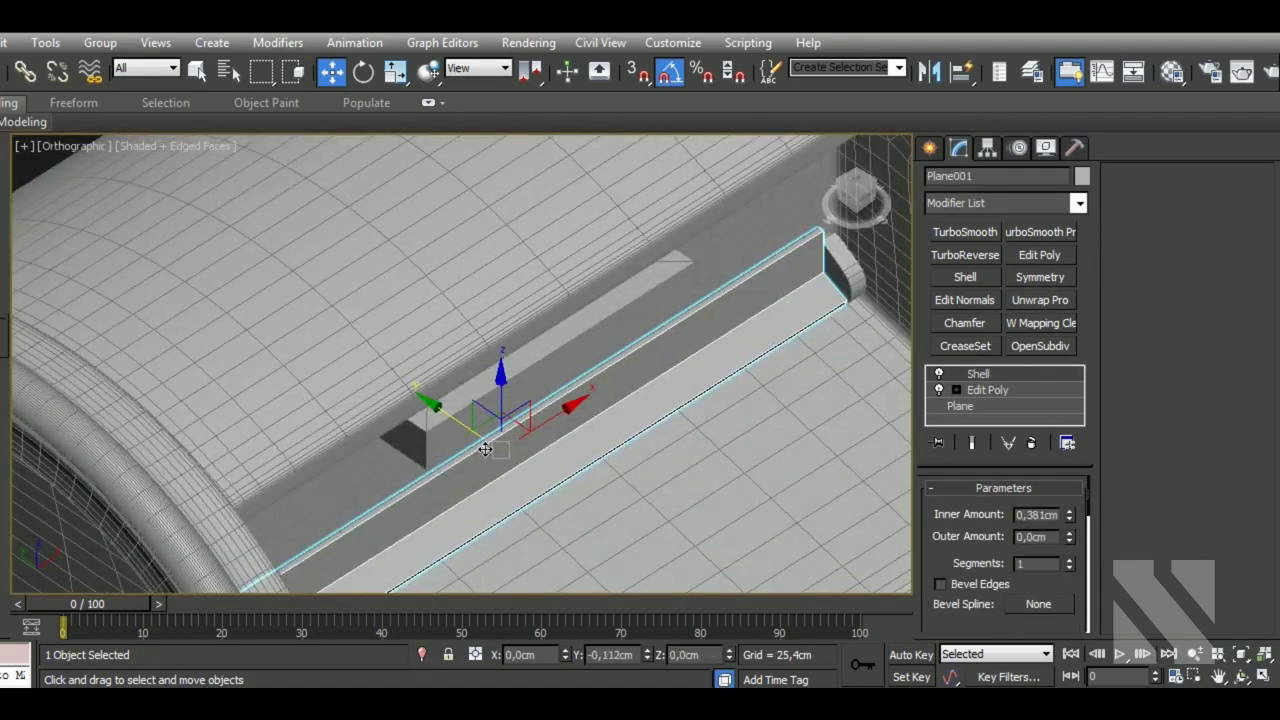
TurboSmooth Plane001 and chamfer Line002's corner edges into a rounded U-shaped handle with NURMS subdivision.
key(s)
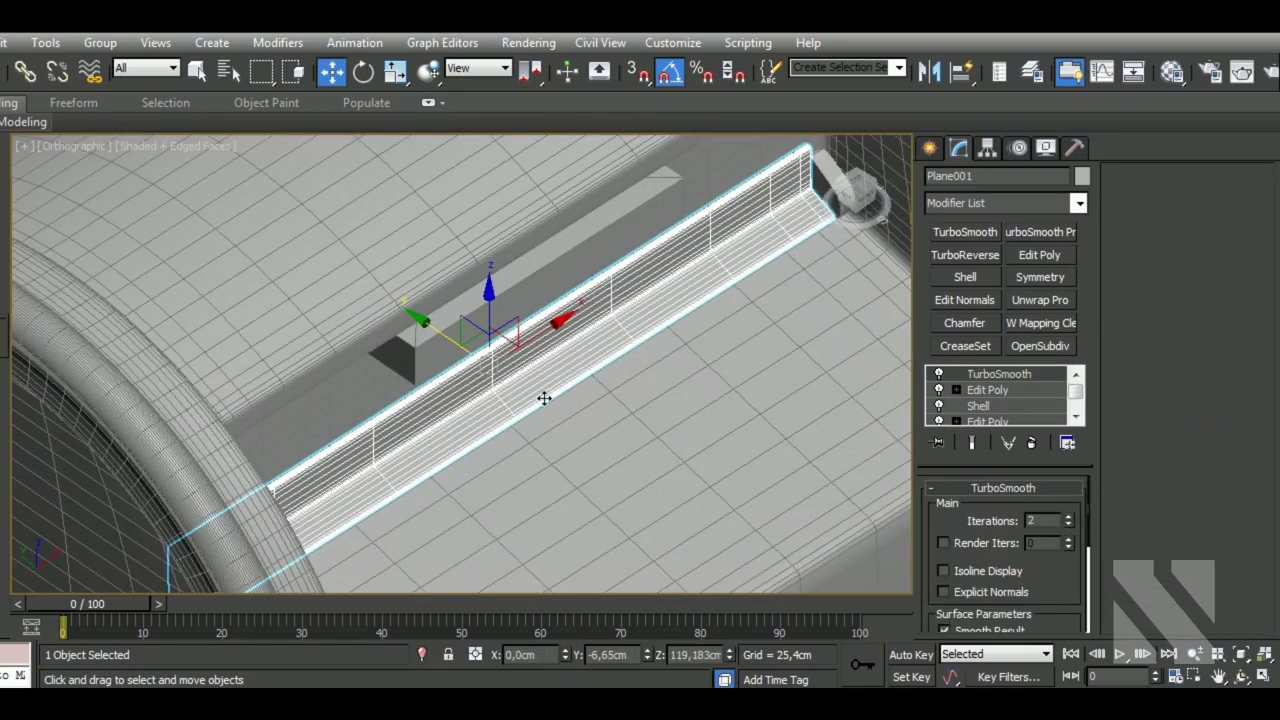
key(Delete)
key(Delete)
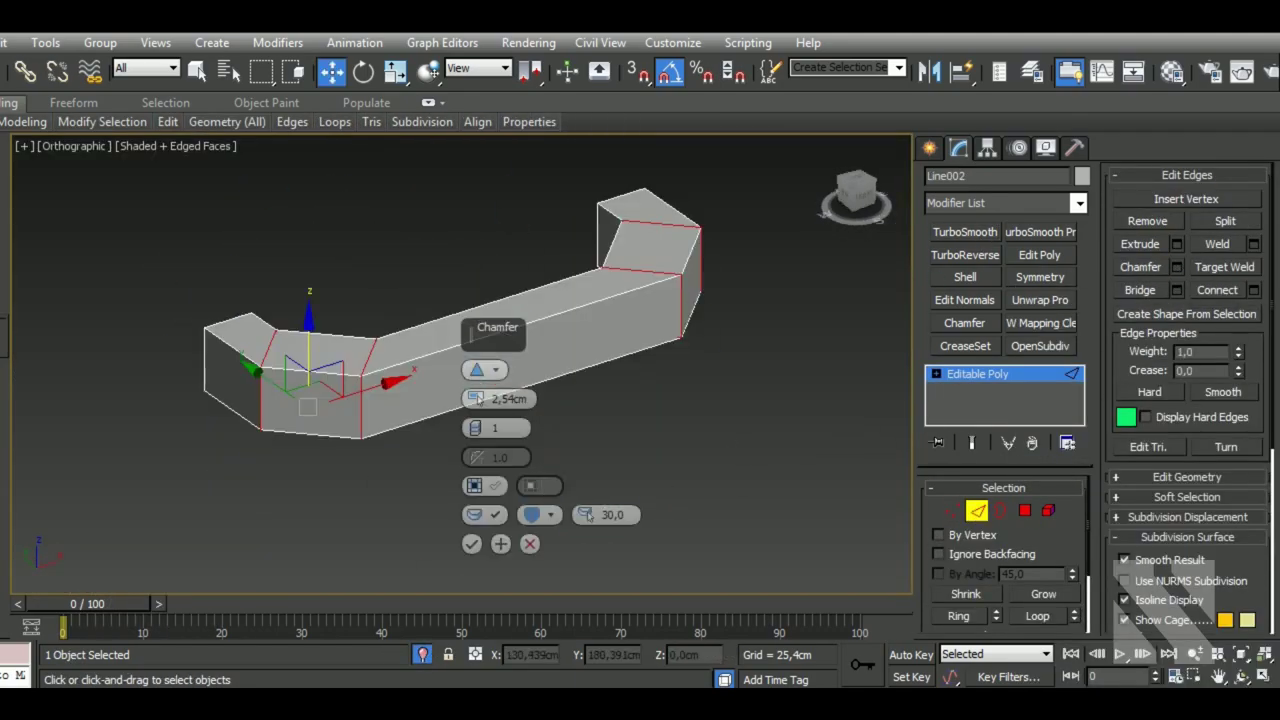
key(s)
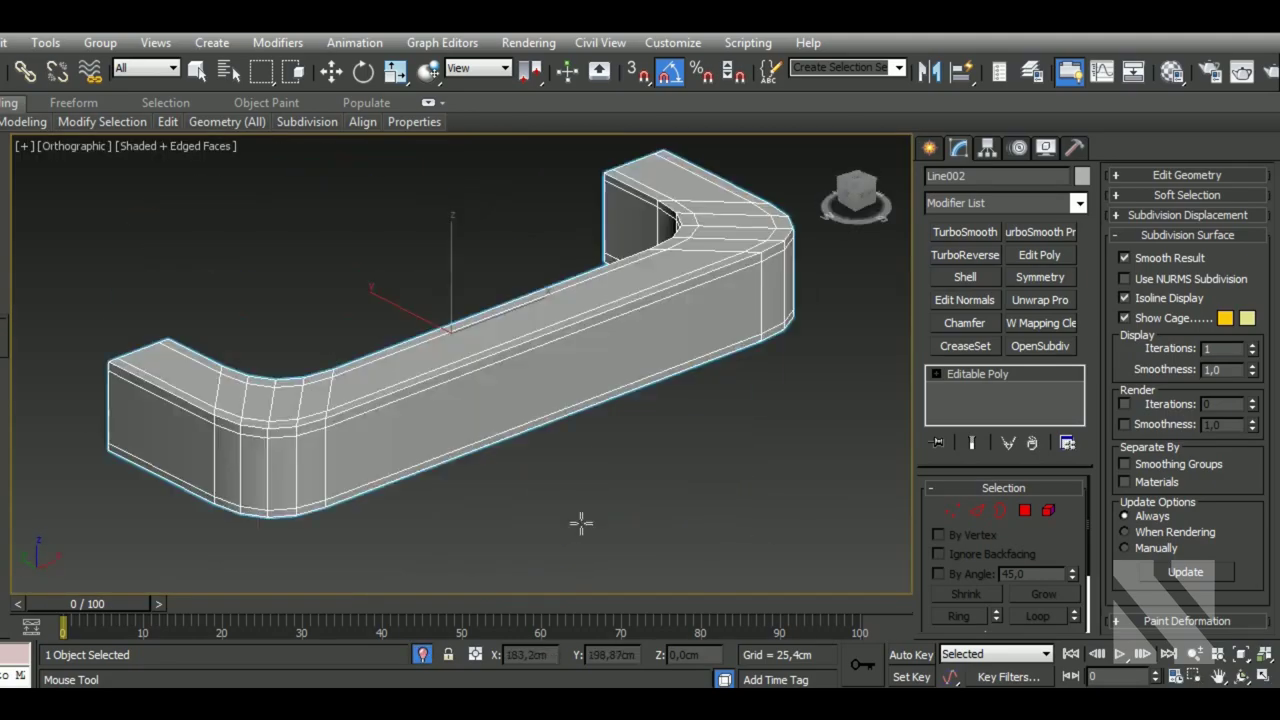
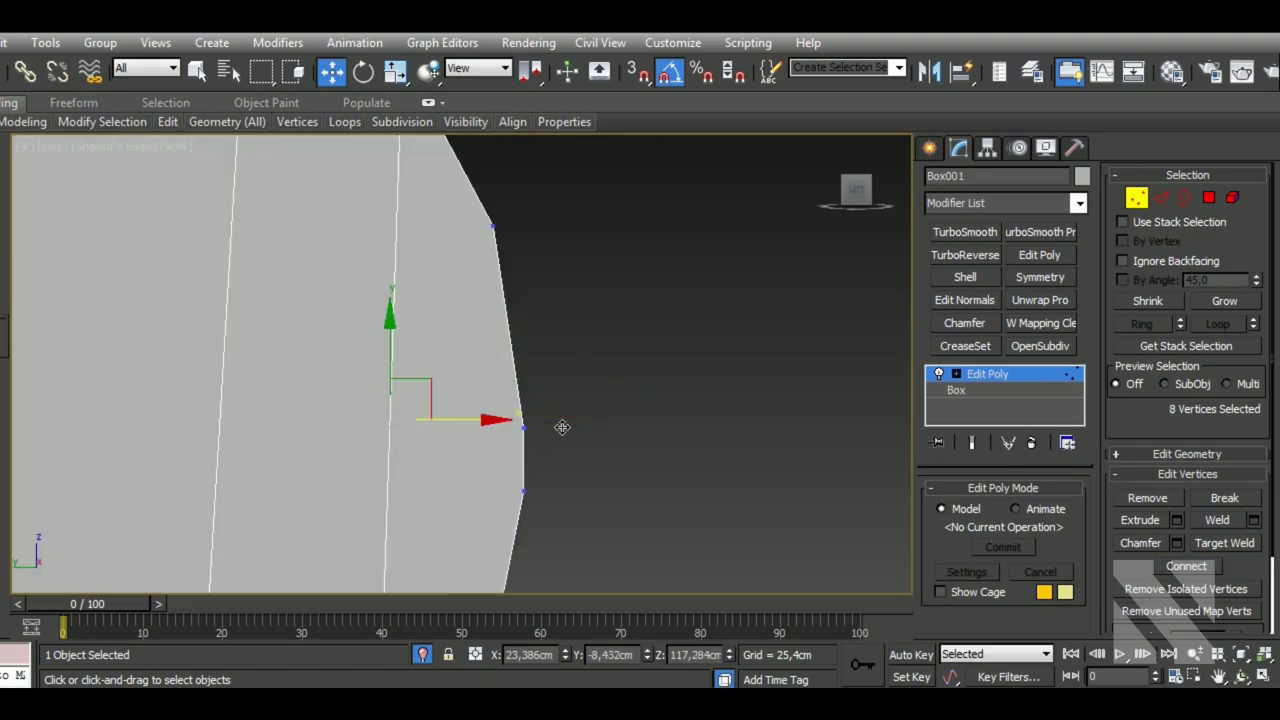
Move Box001's vertices and edges into a rounded profile and smooth it with TurboSmooth.
key(s)
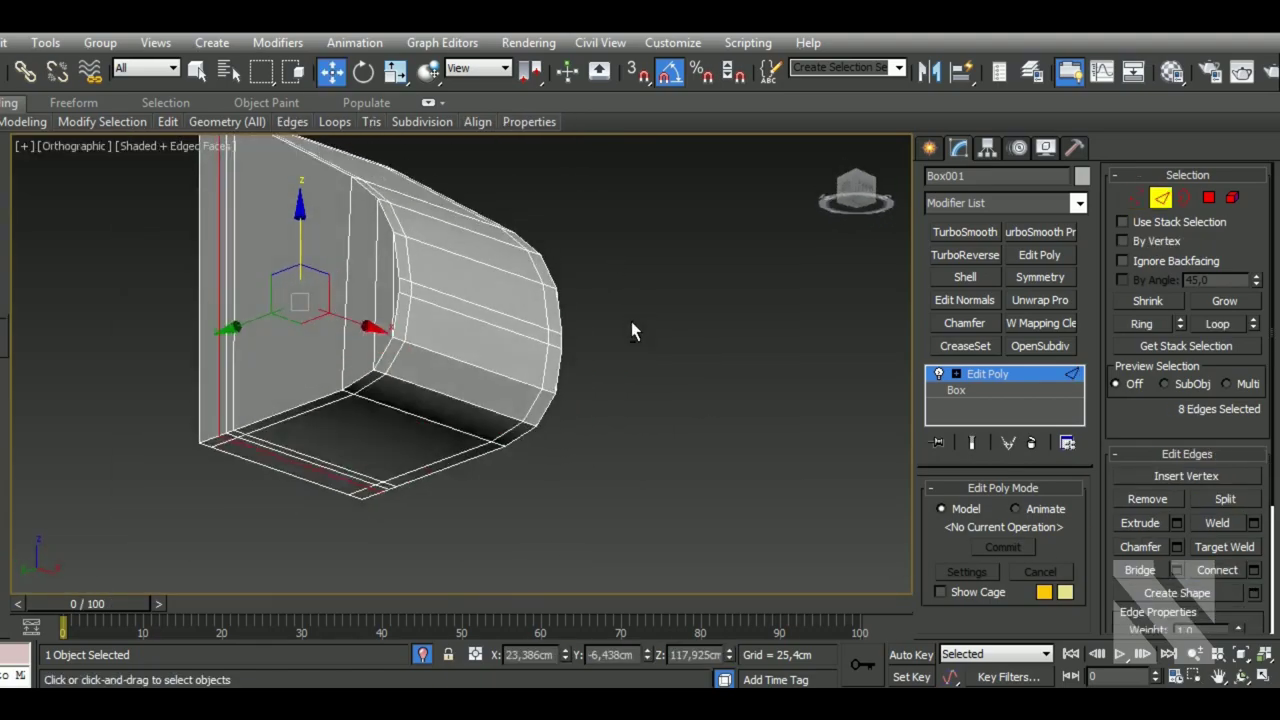
key(s)
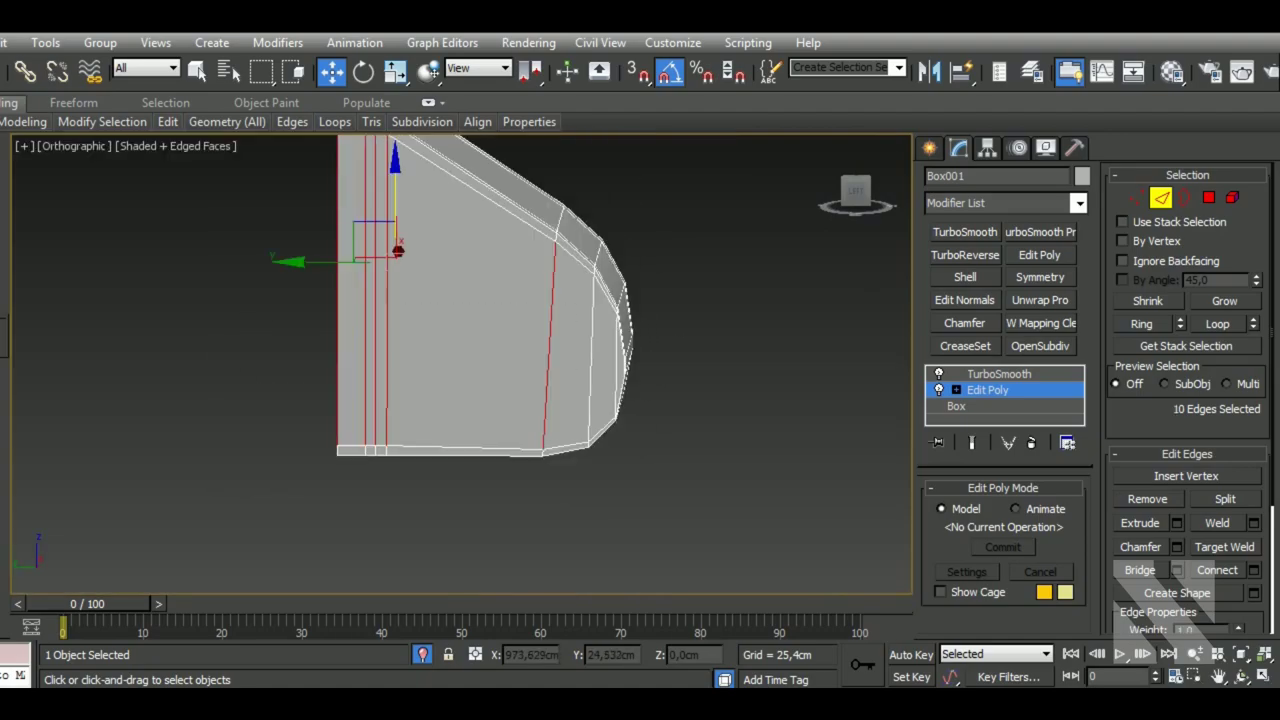
key(c)
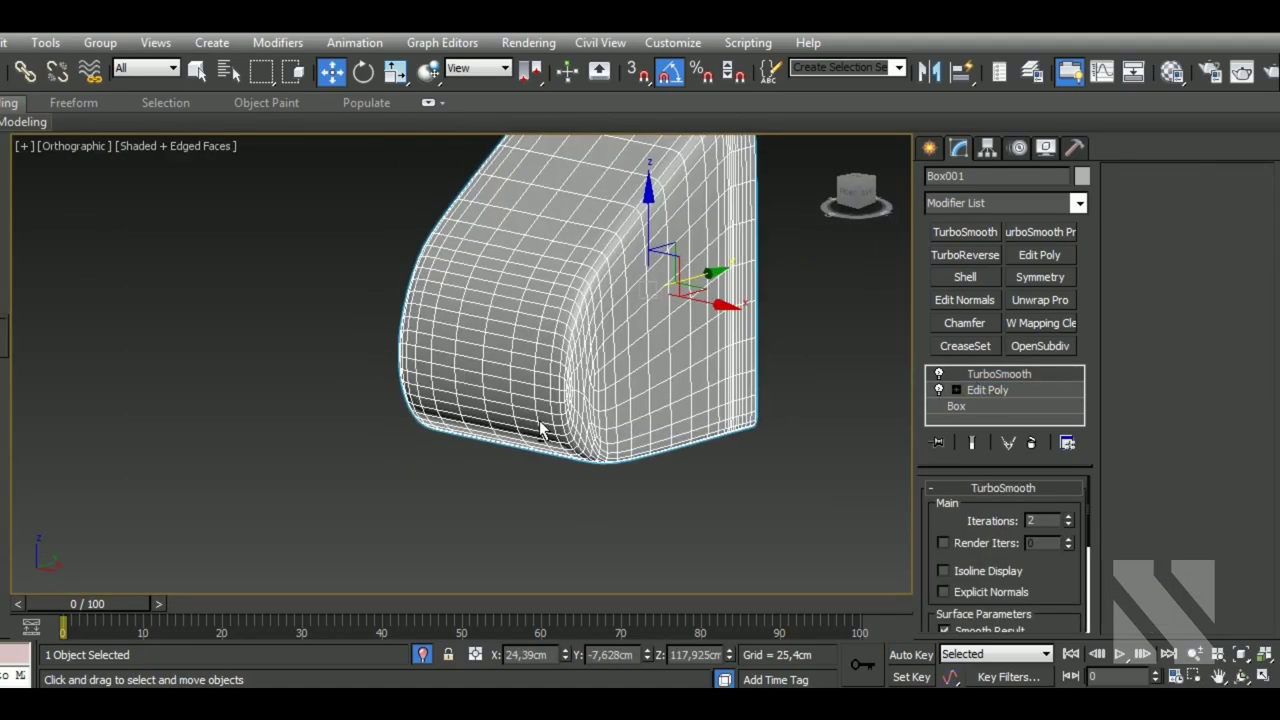
key(c)
Mirror the block with a Symmetry modifier, adjusting its Mirror gizmo offset to 01.
key(Delete)
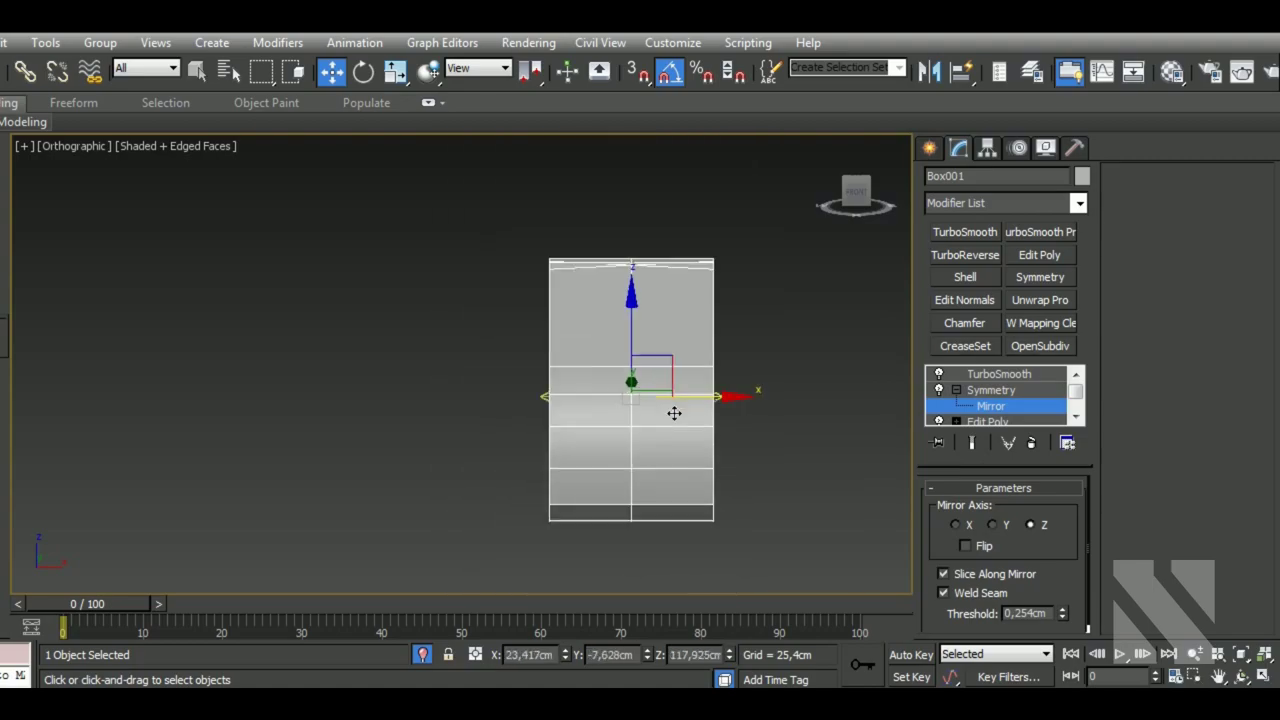
text(01)
key(Return)
Delete polygons on Cylinder003's cap and connect vertices to outline the mail slot.
text(01)
key(Return)
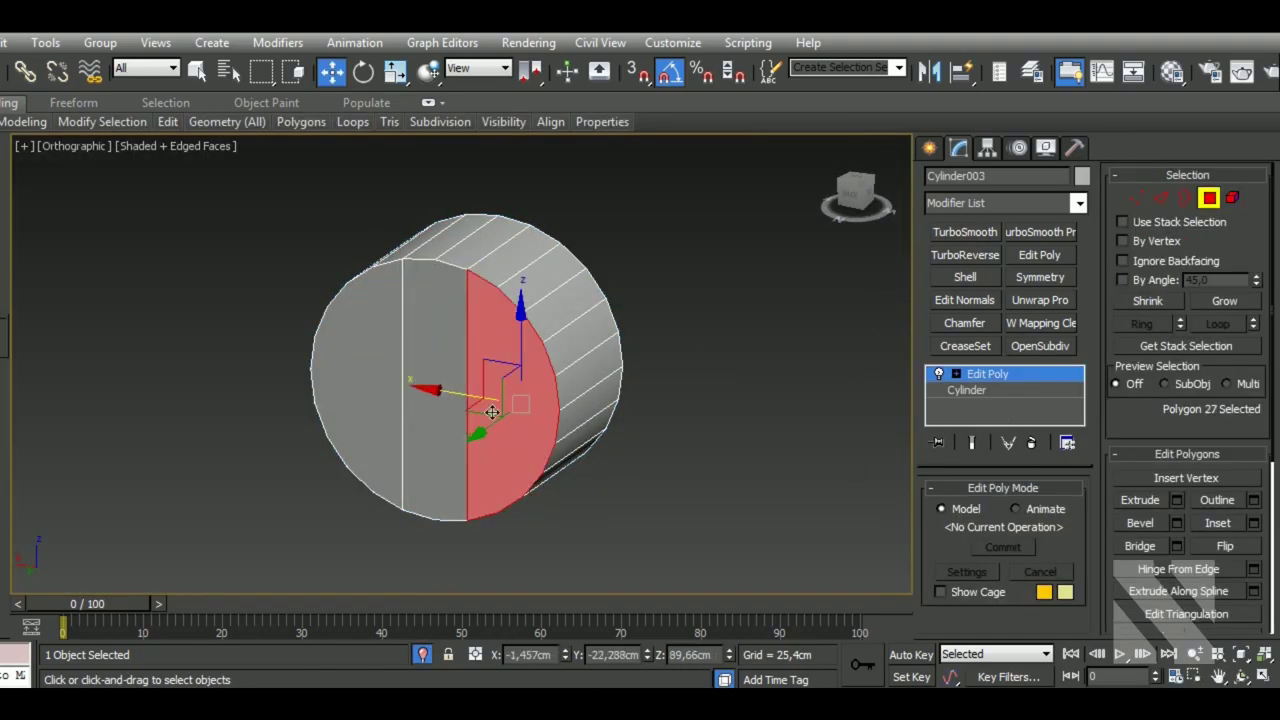
key(Delete)
key(f)
key(1)
key(shift+r)
key(shift+r)
text(ac)
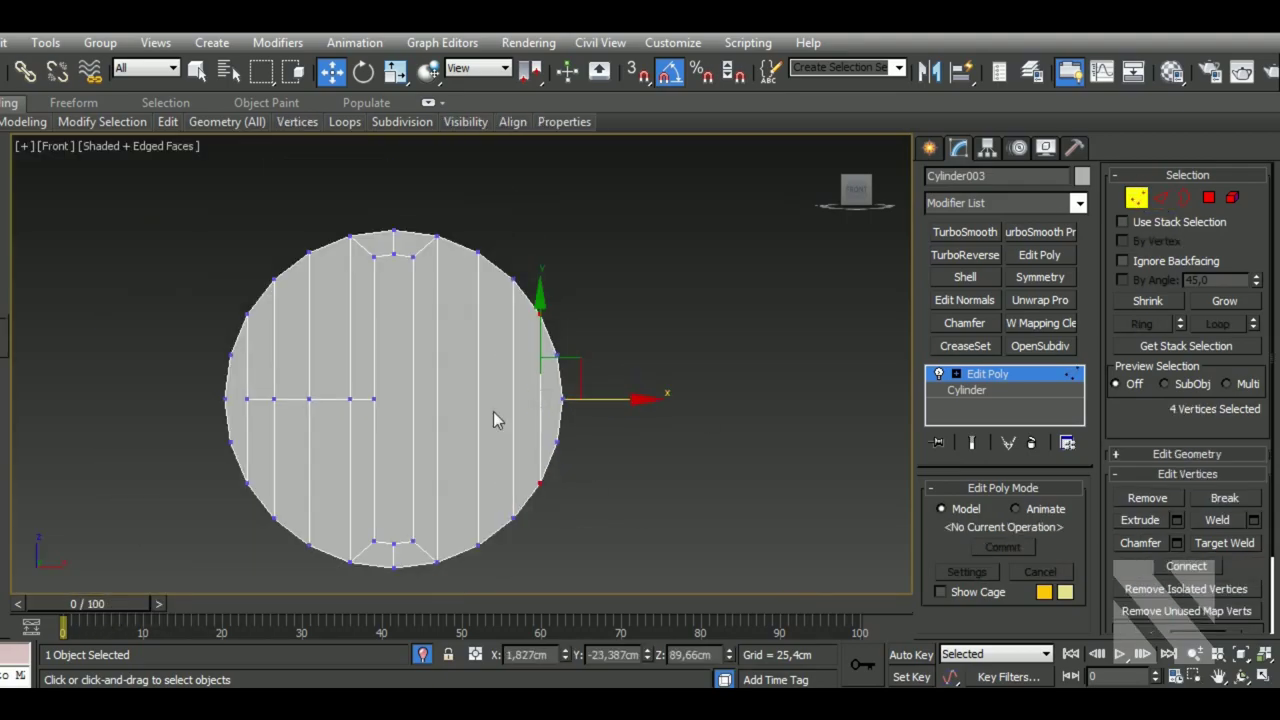
key(ctrl+z)
text(ac)
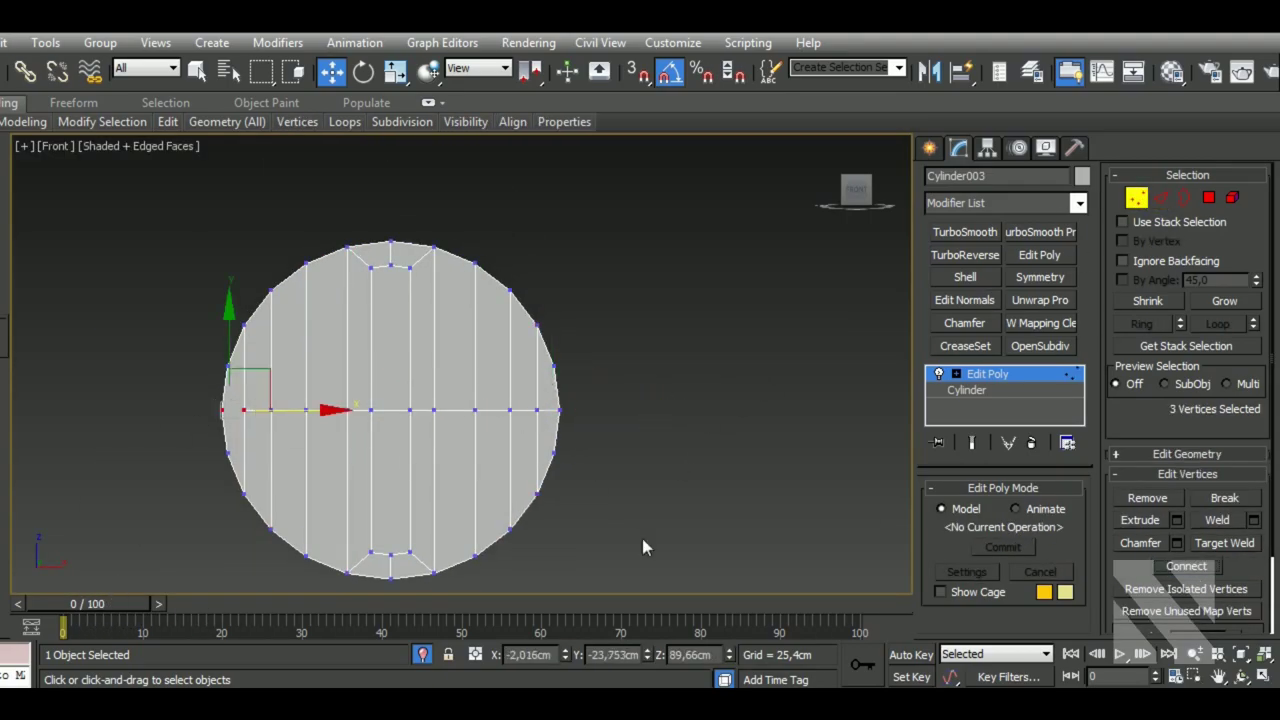
Move the slot vertices with snaps, extrude the slot inward and smooth the cap with TurboSmooth.
key(s)
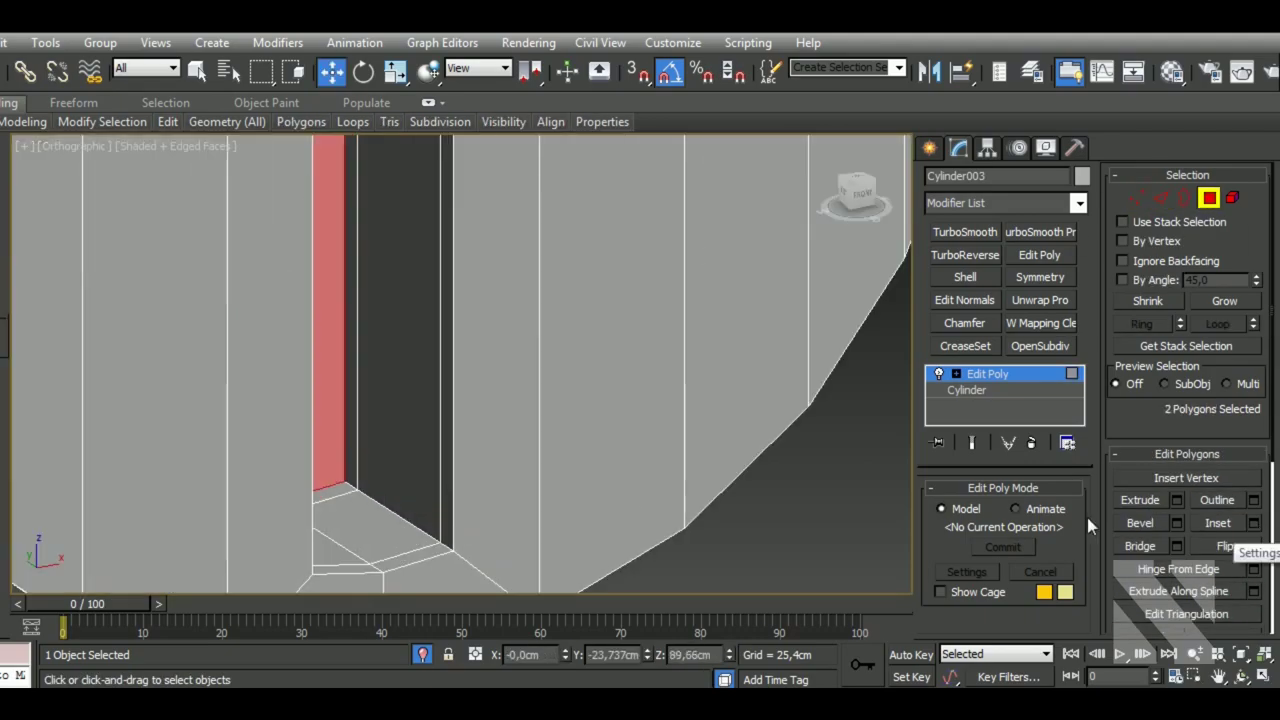
key(s)
key(s)
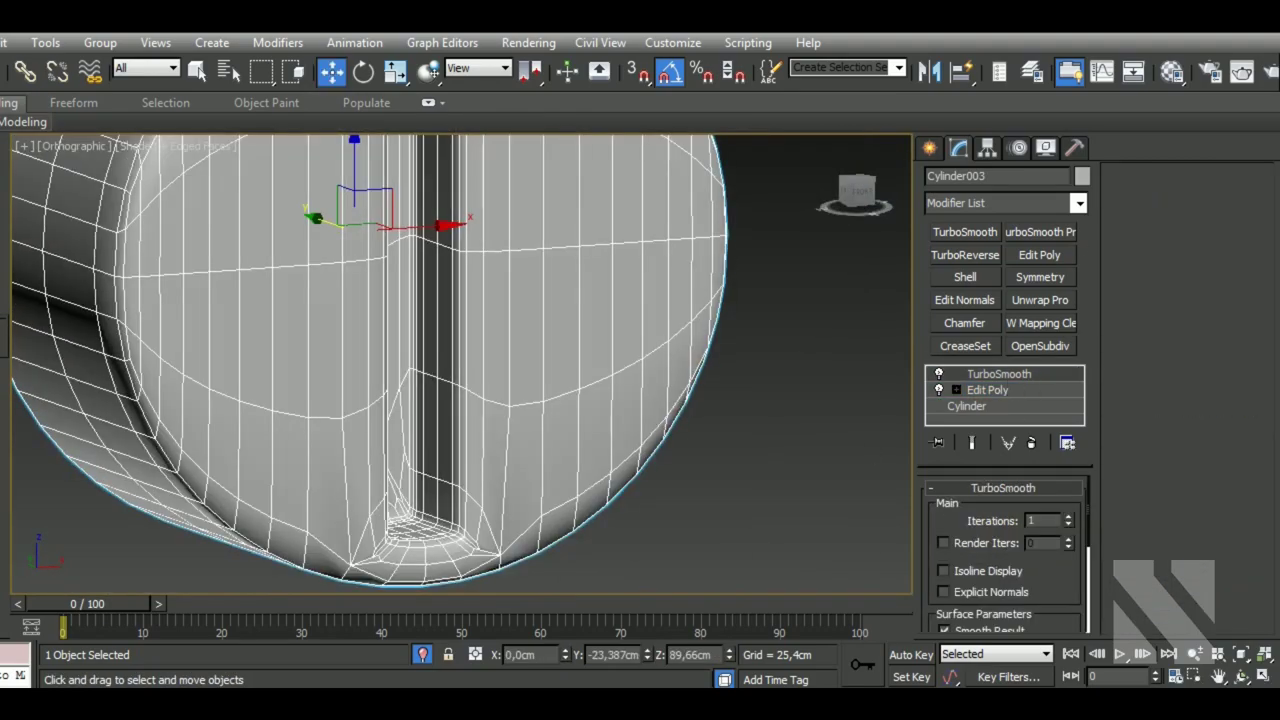
key(s)
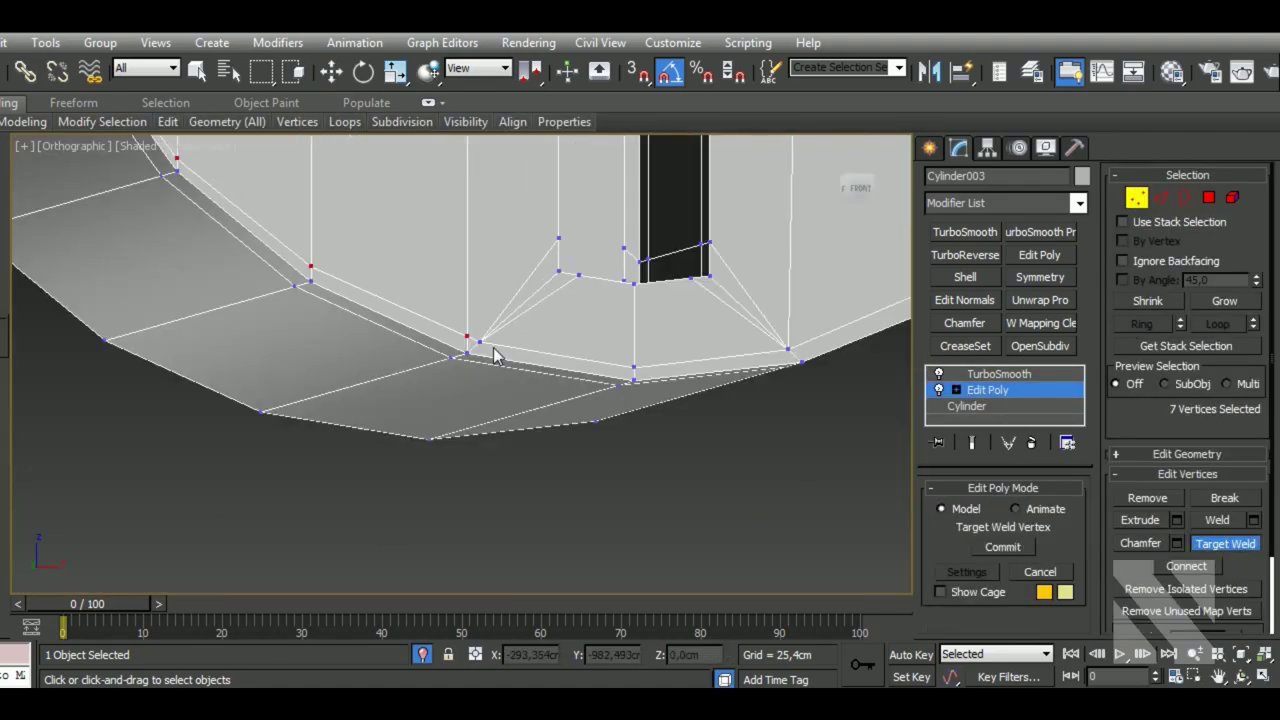
key(s)
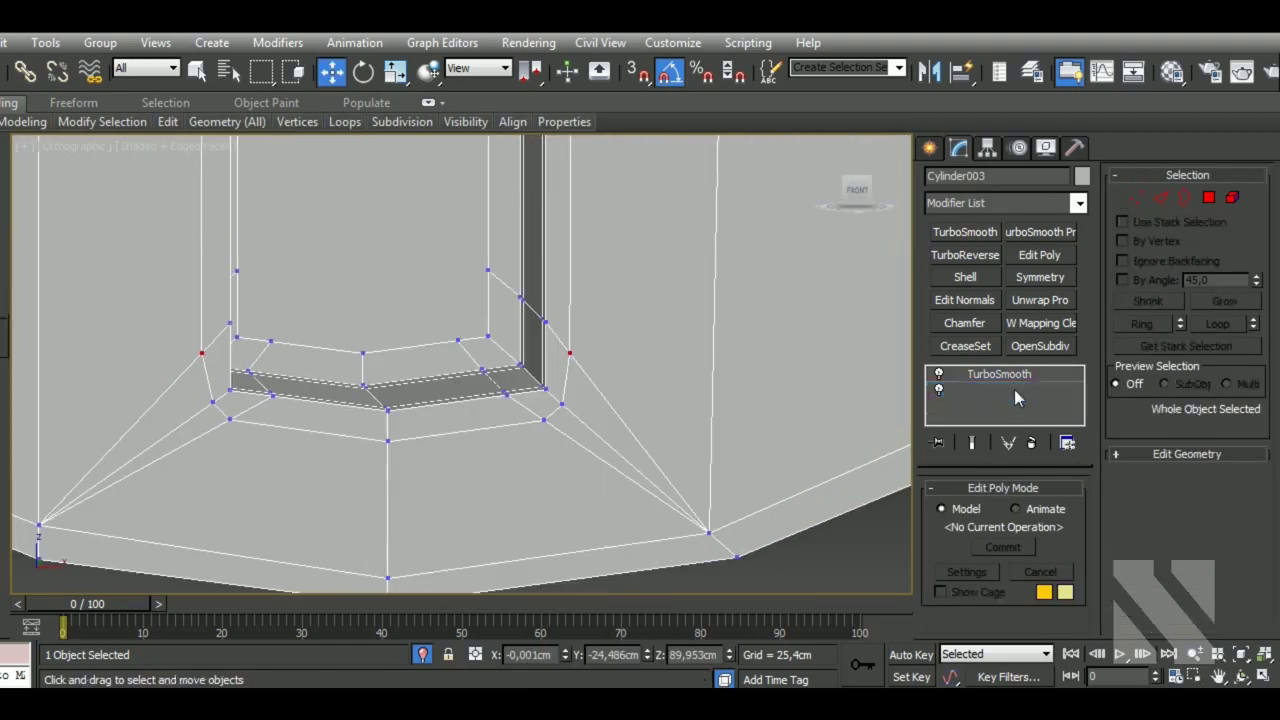
key(s)
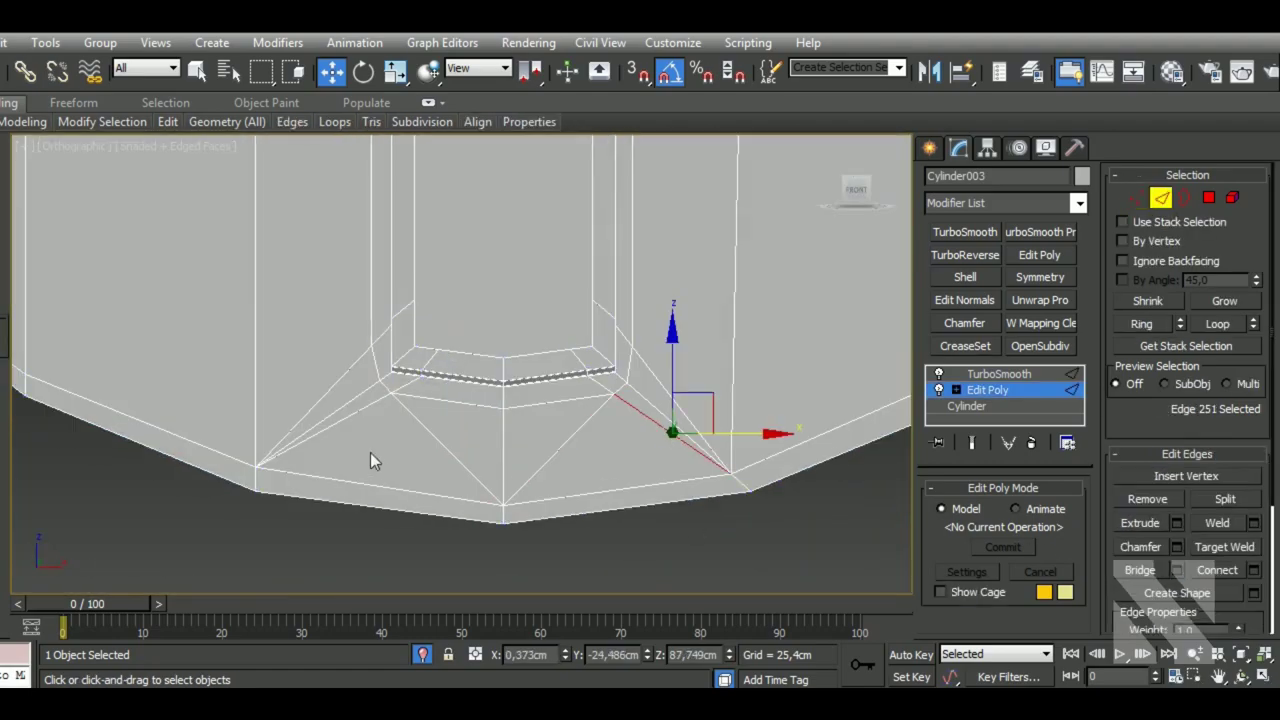
key(ctrl+z)
key(F4)
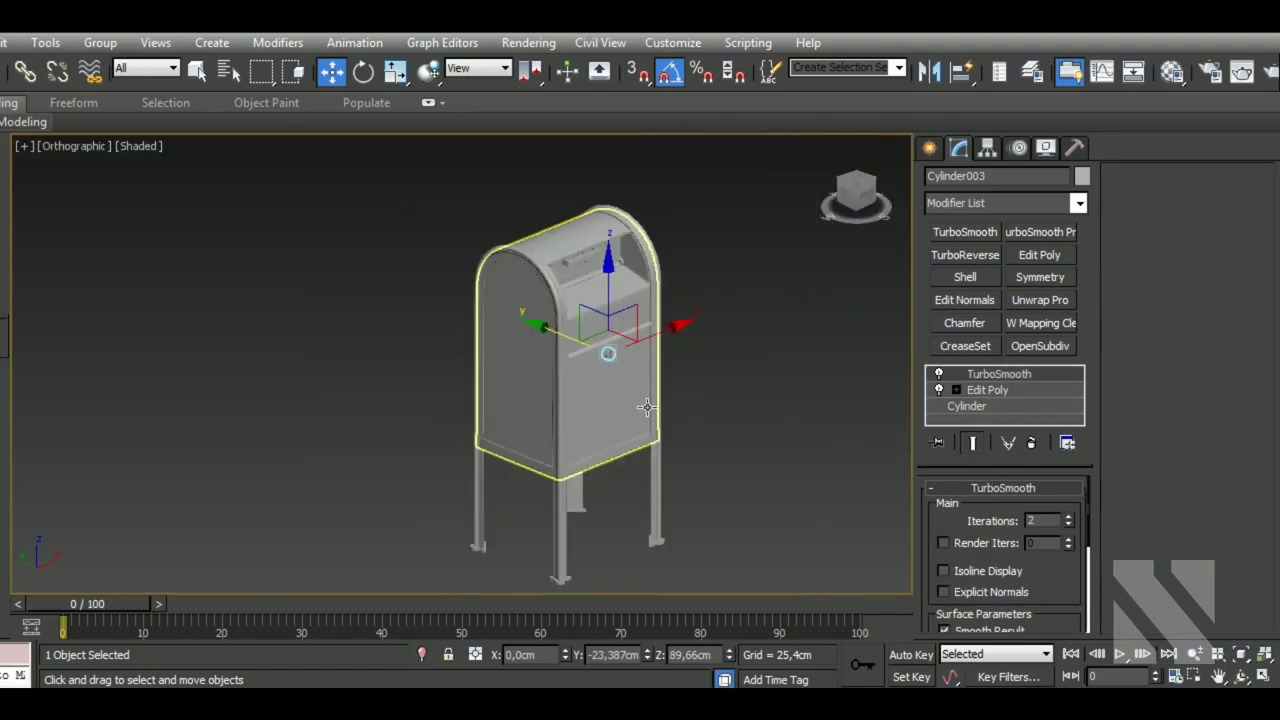
Select the mailbox parts by name, searching 'mailbox' / 'high', and frame the blue mailbox.
key(p)
key(F4)
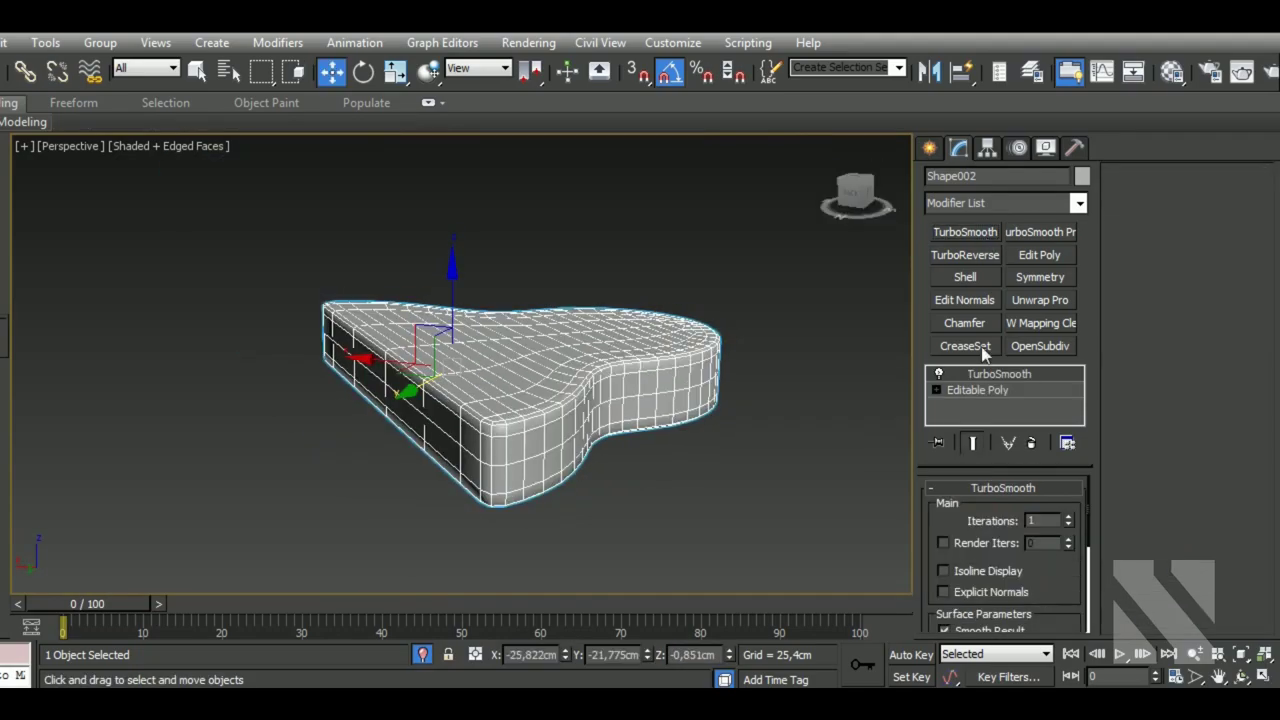
key(F4)
text(pf4)
text(mailbox)
text(igh)
key(Return)
Copy the parts into a new layer named 'mailbox_low' with mailbox-based object names.
key(ctrl+c)
key(ctrl+v)
text(mailb)
text(low)
key(Return)
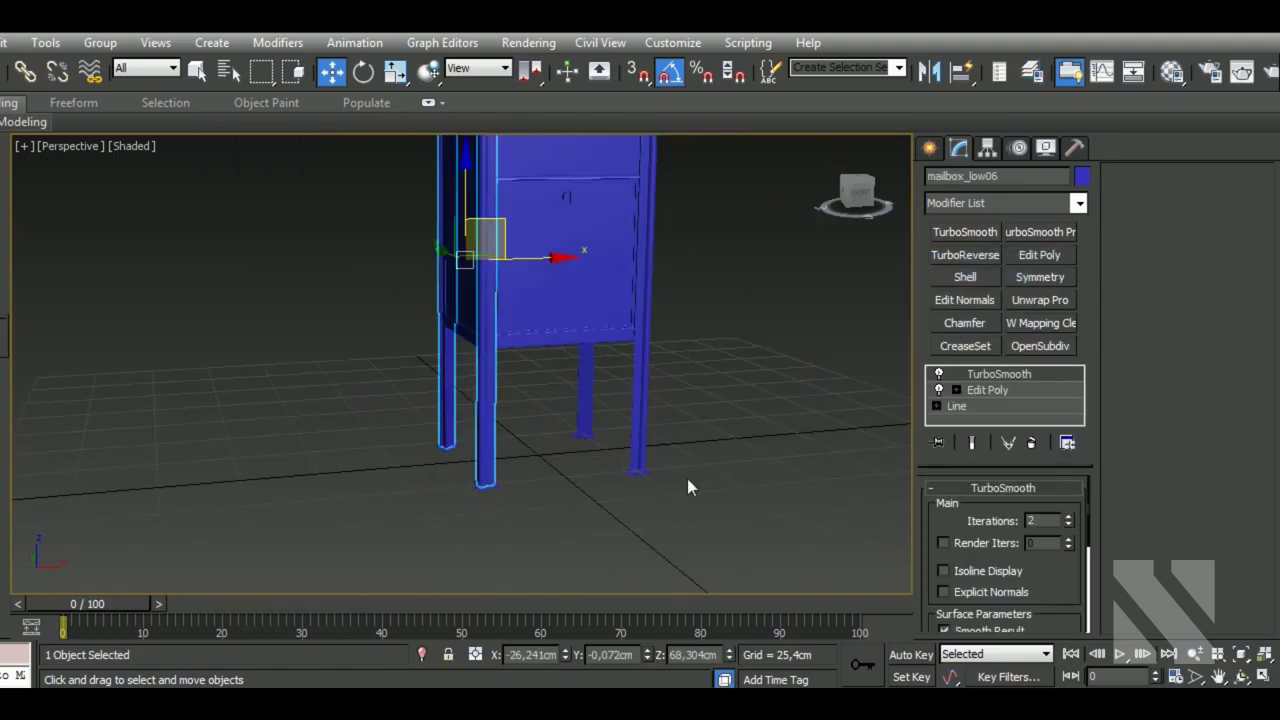
Inspect edge loops on mailbox_low06 and mailbox_low09, undo stack collapses, and copy mailbox_low03's TurboSmooth.
key(F4)
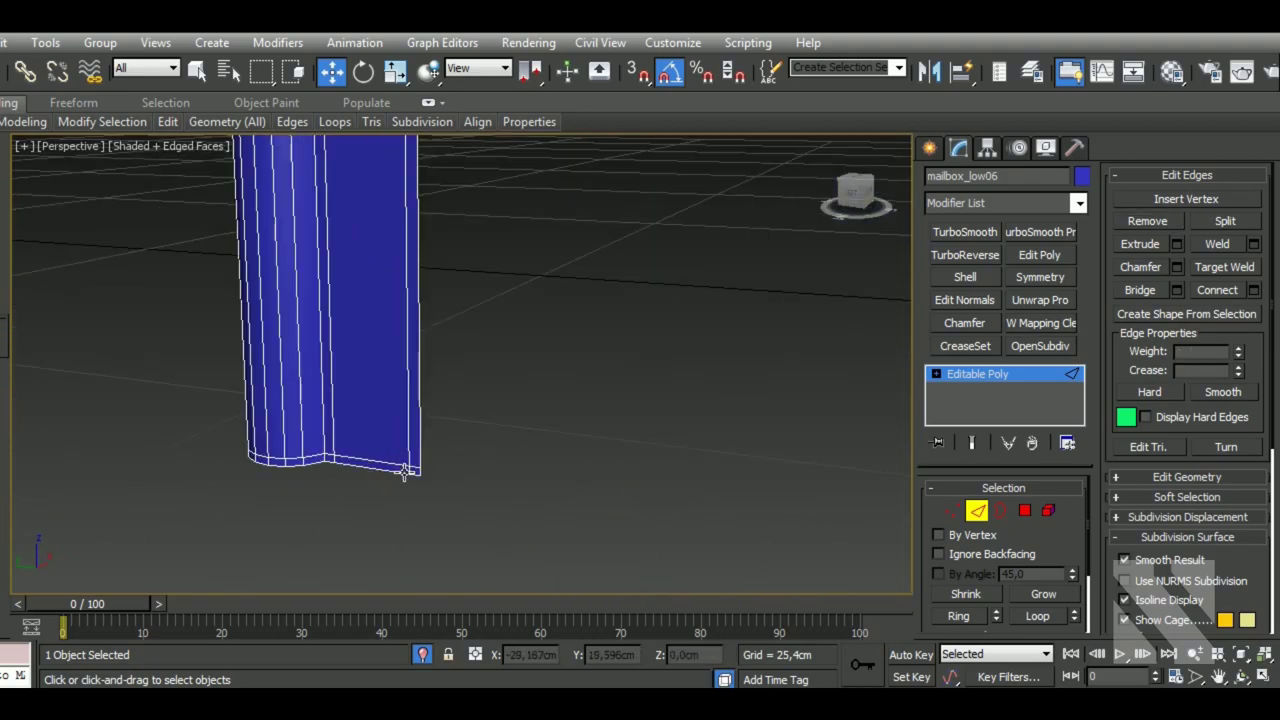
key(ctrl+z)
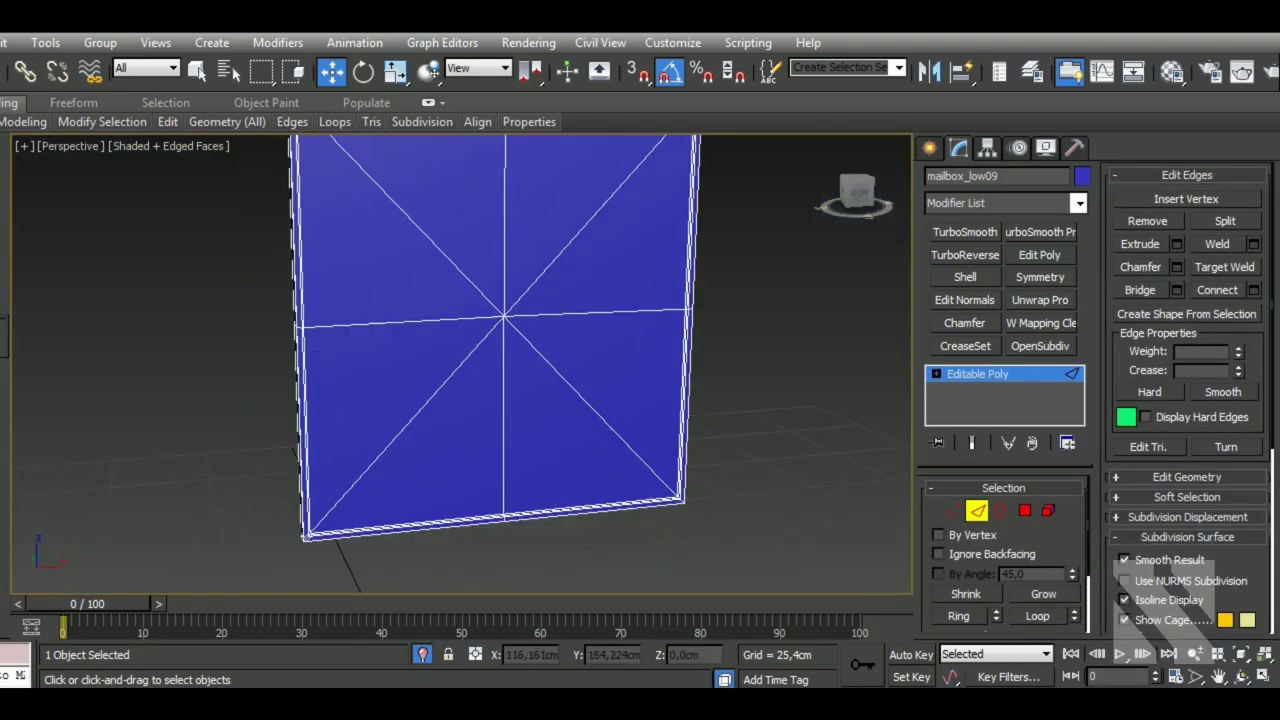
key(ctrl+z)
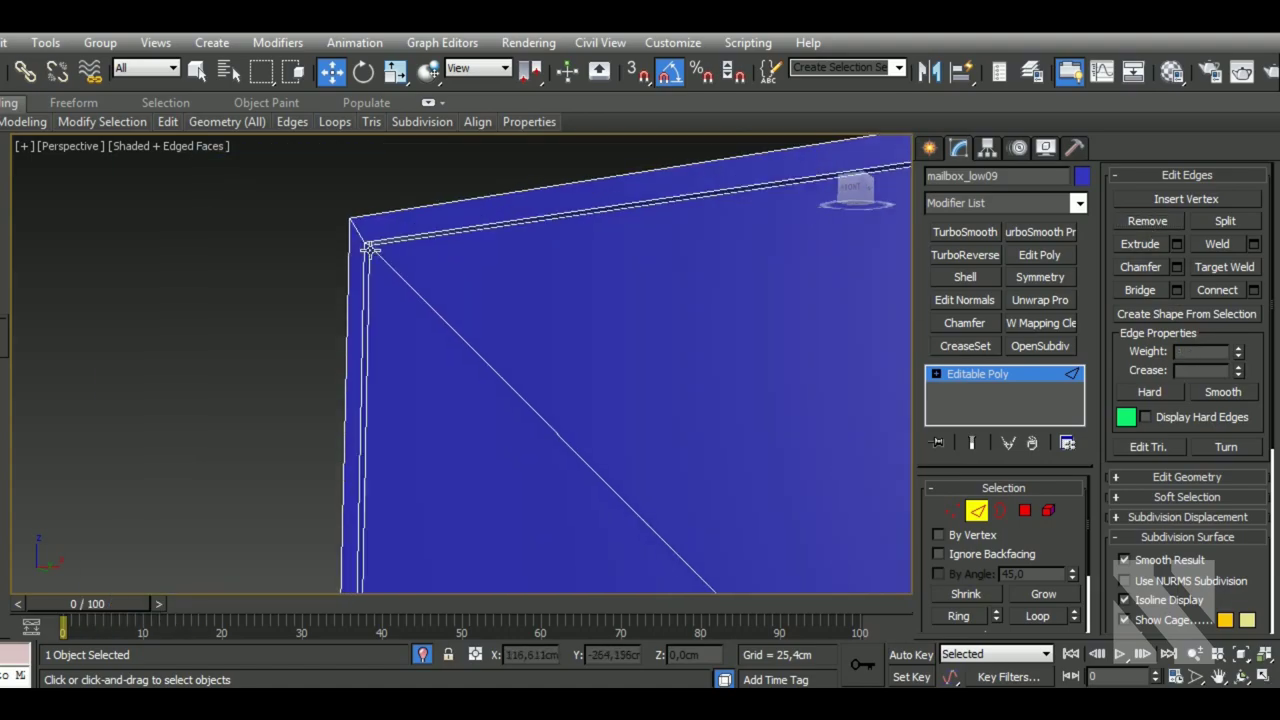